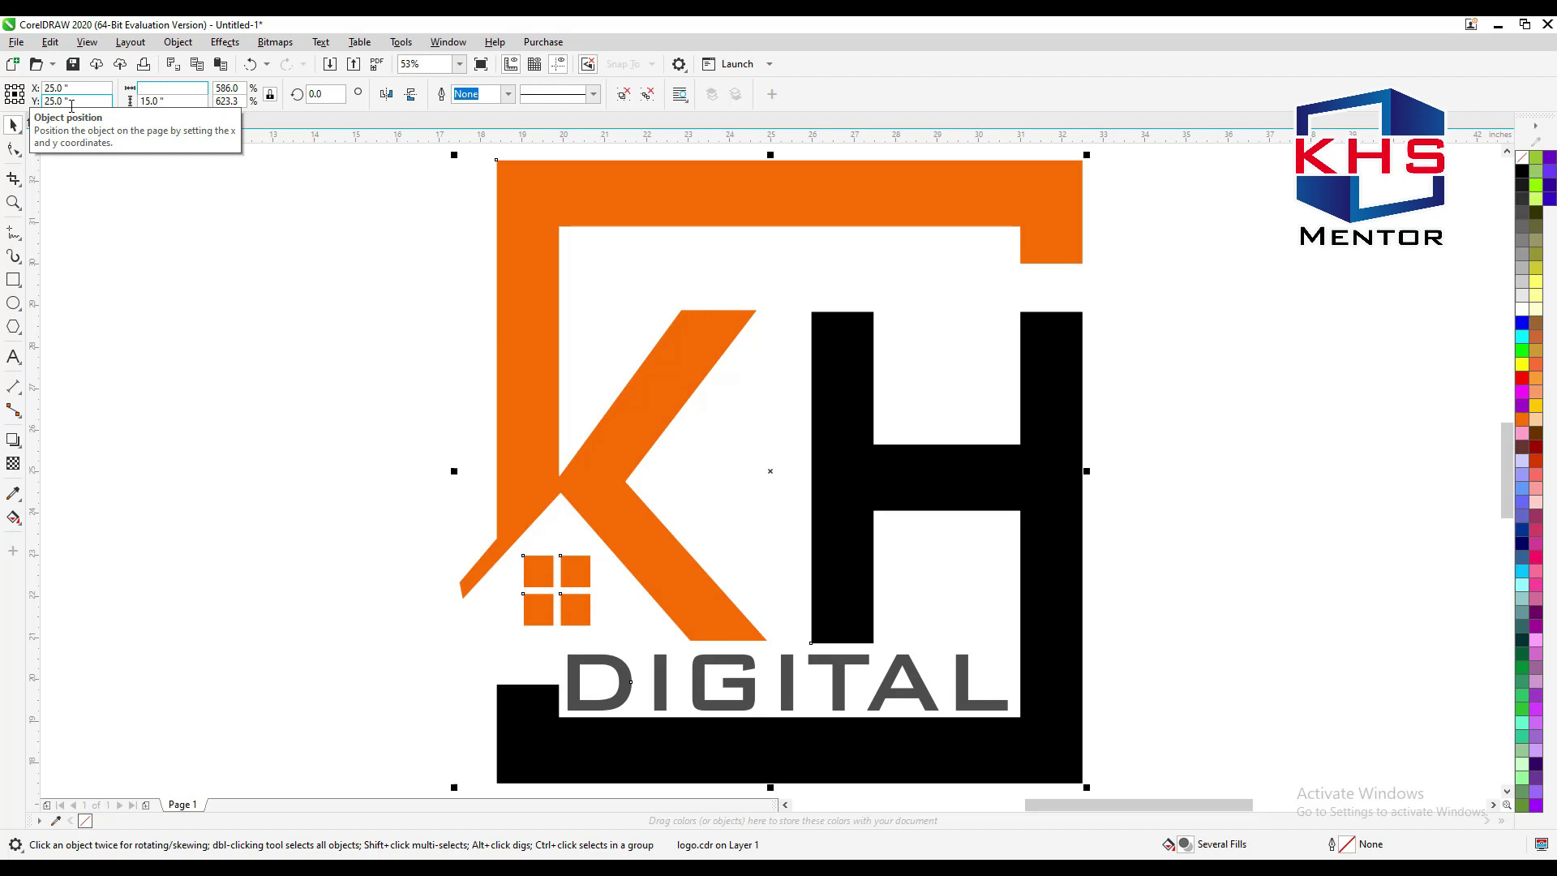
# Zoom out and back in to selected on the 5.0 × 5.0 in logo at 25, 25
pyautogui.press('shift+F2')
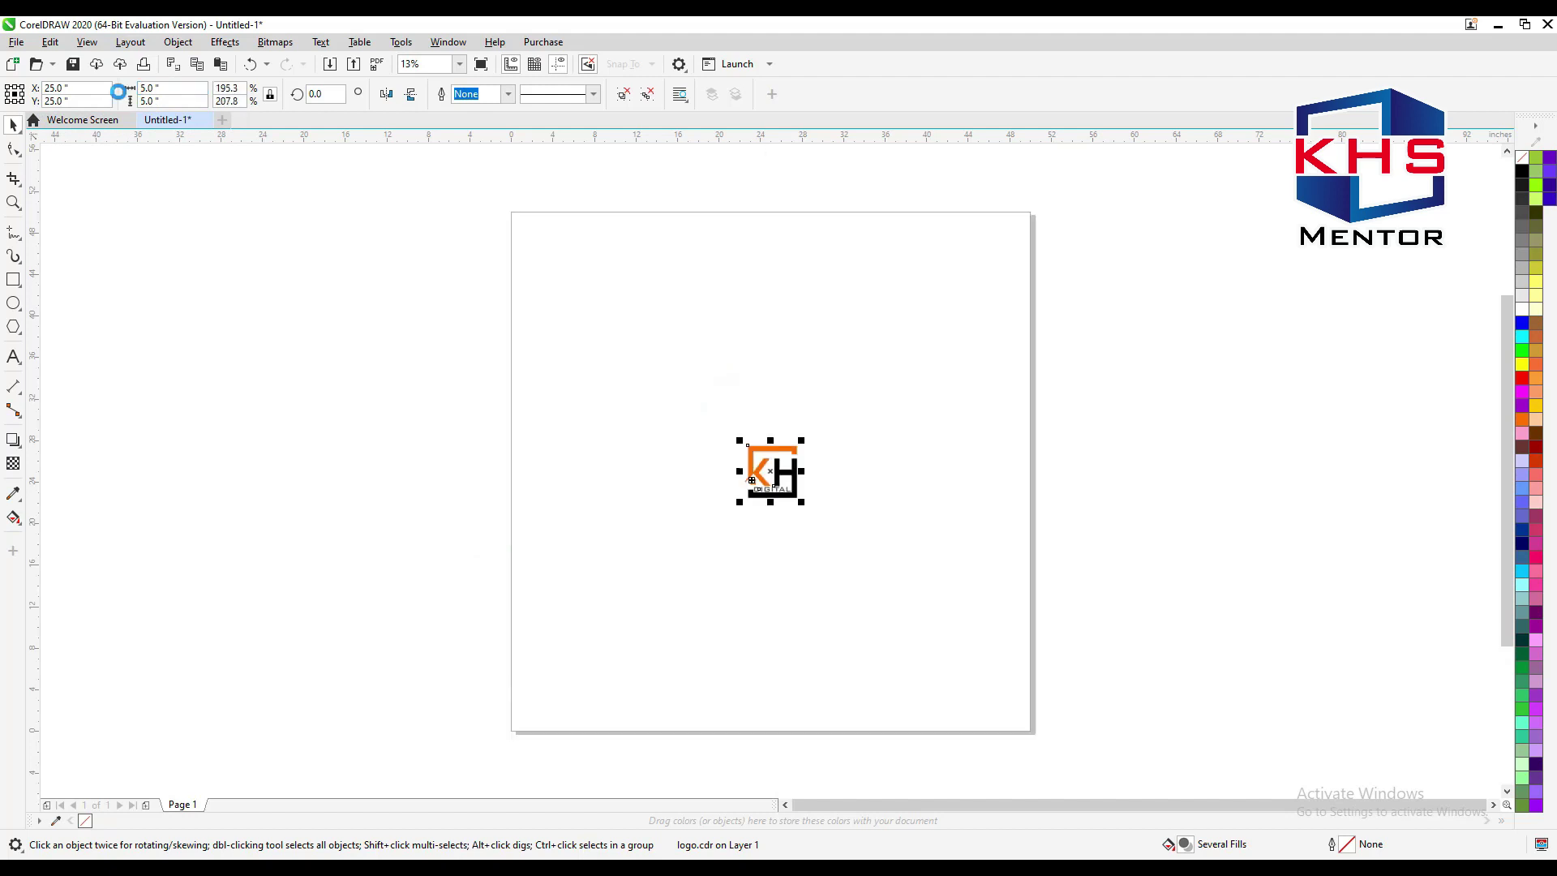
pyautogui.press('shift+F2')
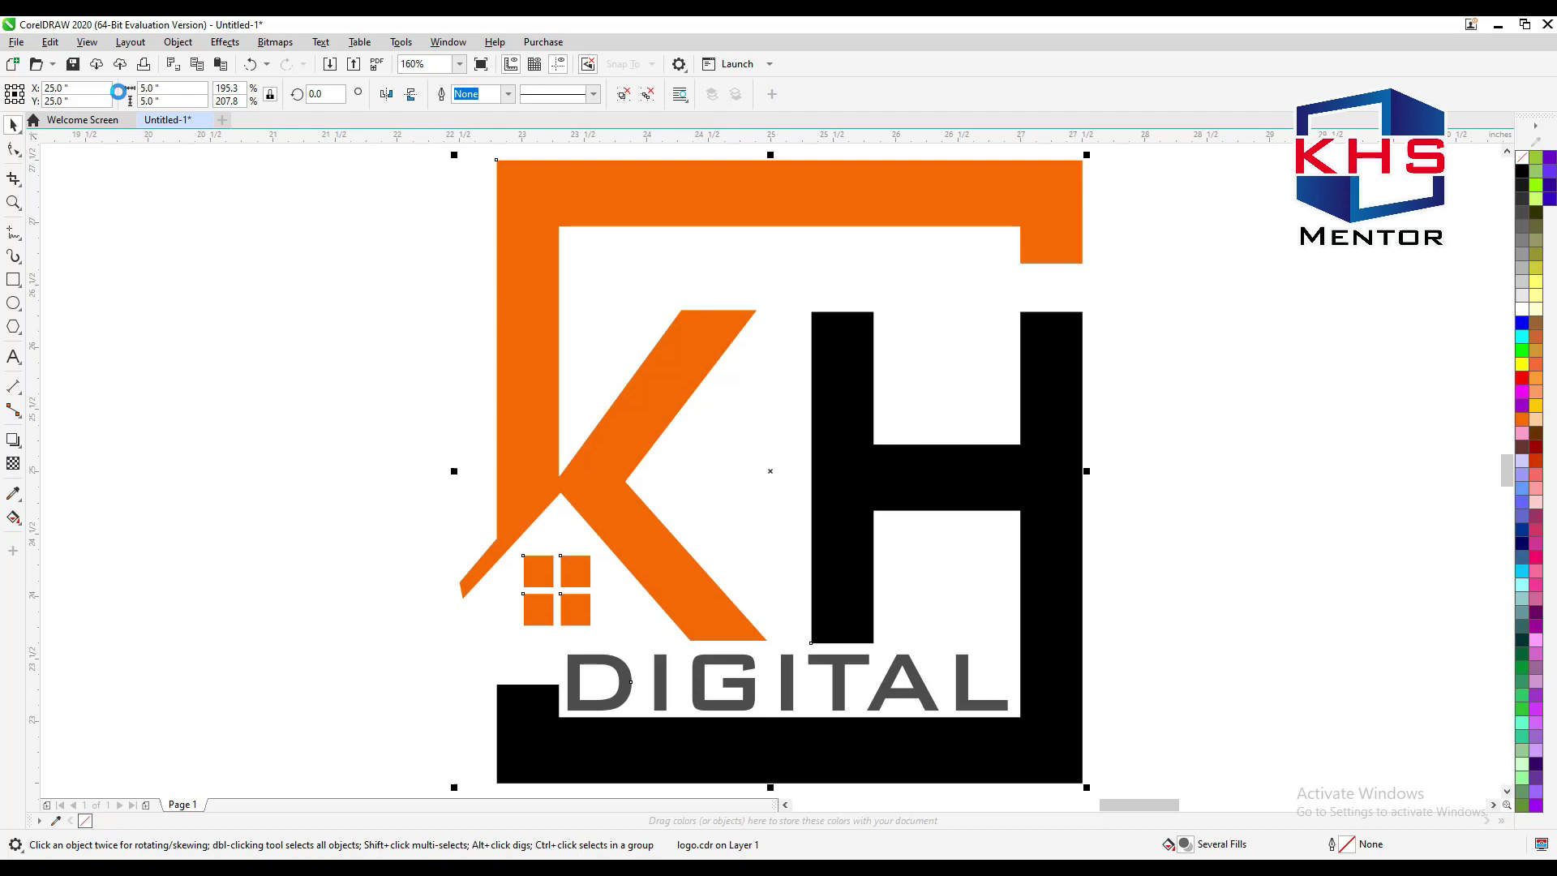
# Preview the logo full-screen, then start the export to the Desktop with Ctrl+E
pyautogui.press('F9')
pyautogui.press('ctrl+w')
pyautogui.press('ctrl+e')
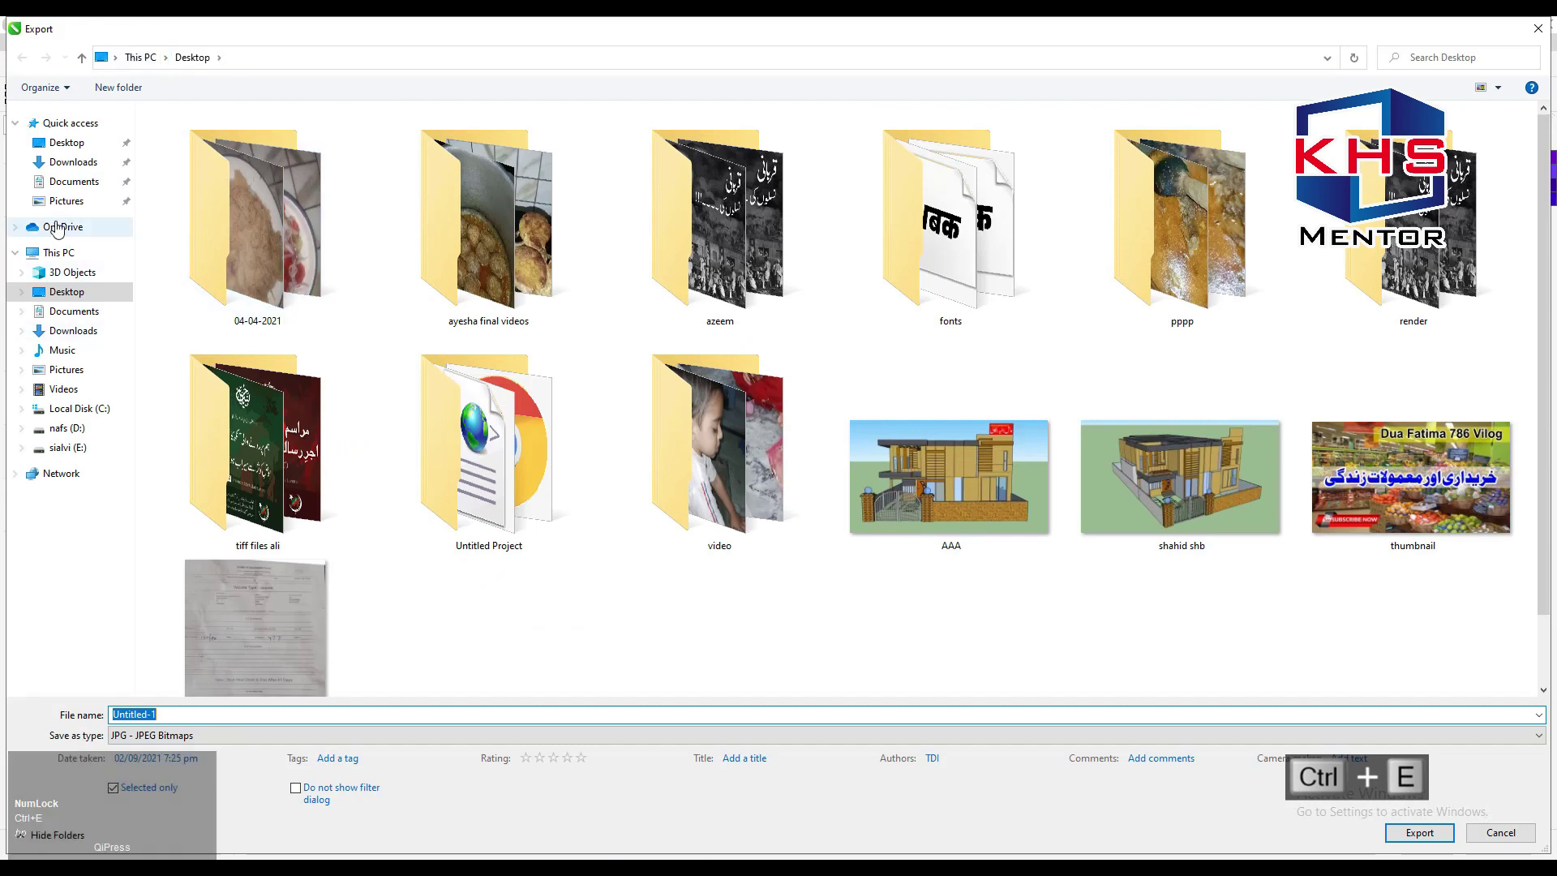
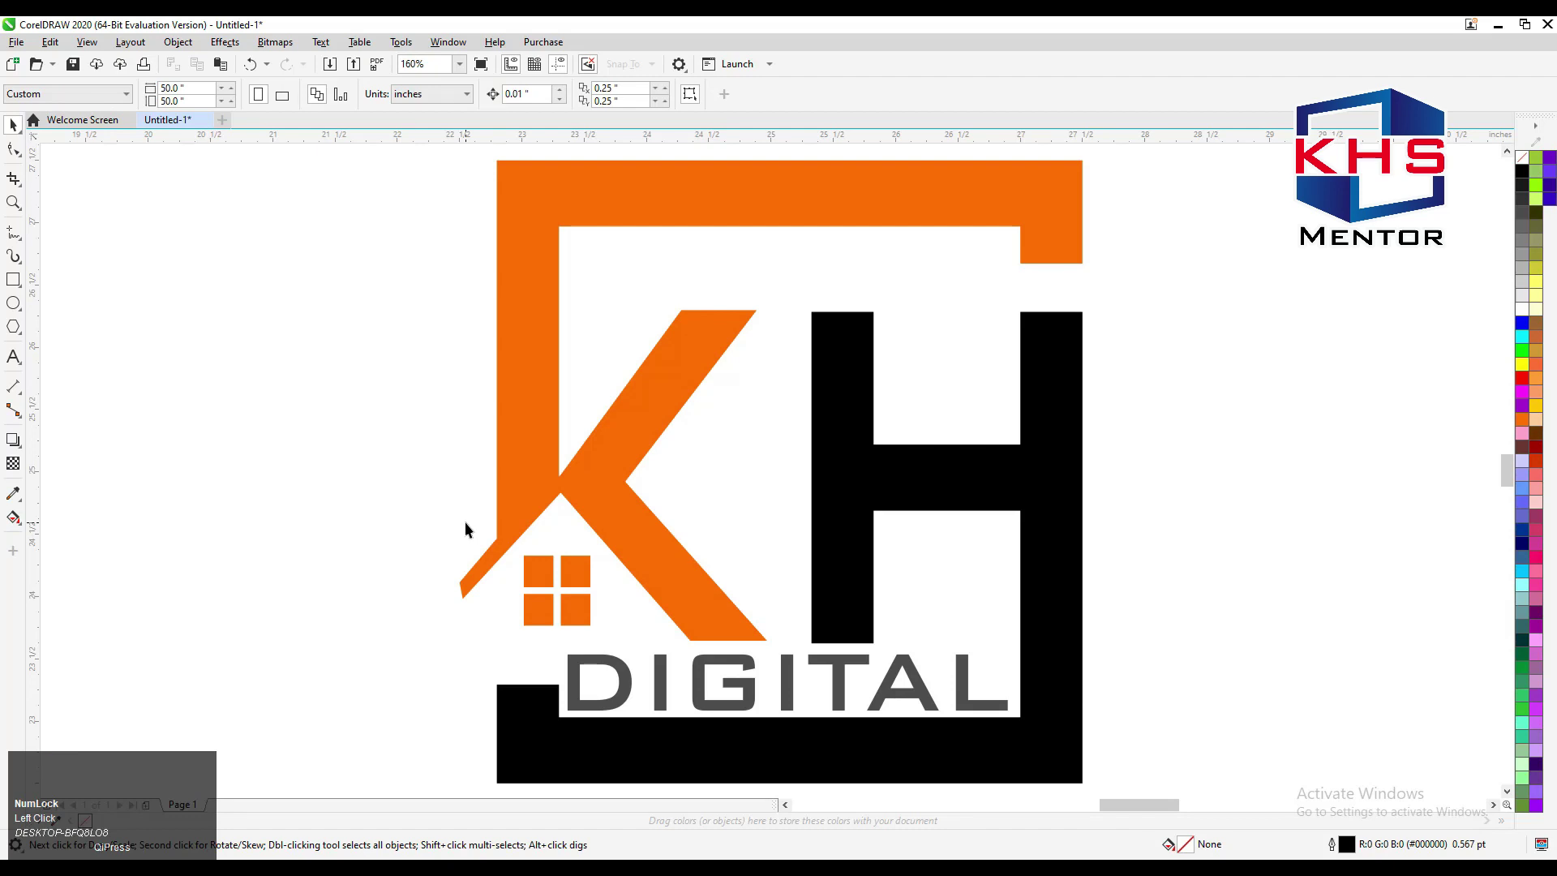
# Bring up the Open Drawing dialog and cancel it without opening anything
pyautogui.press('ctrl+o')
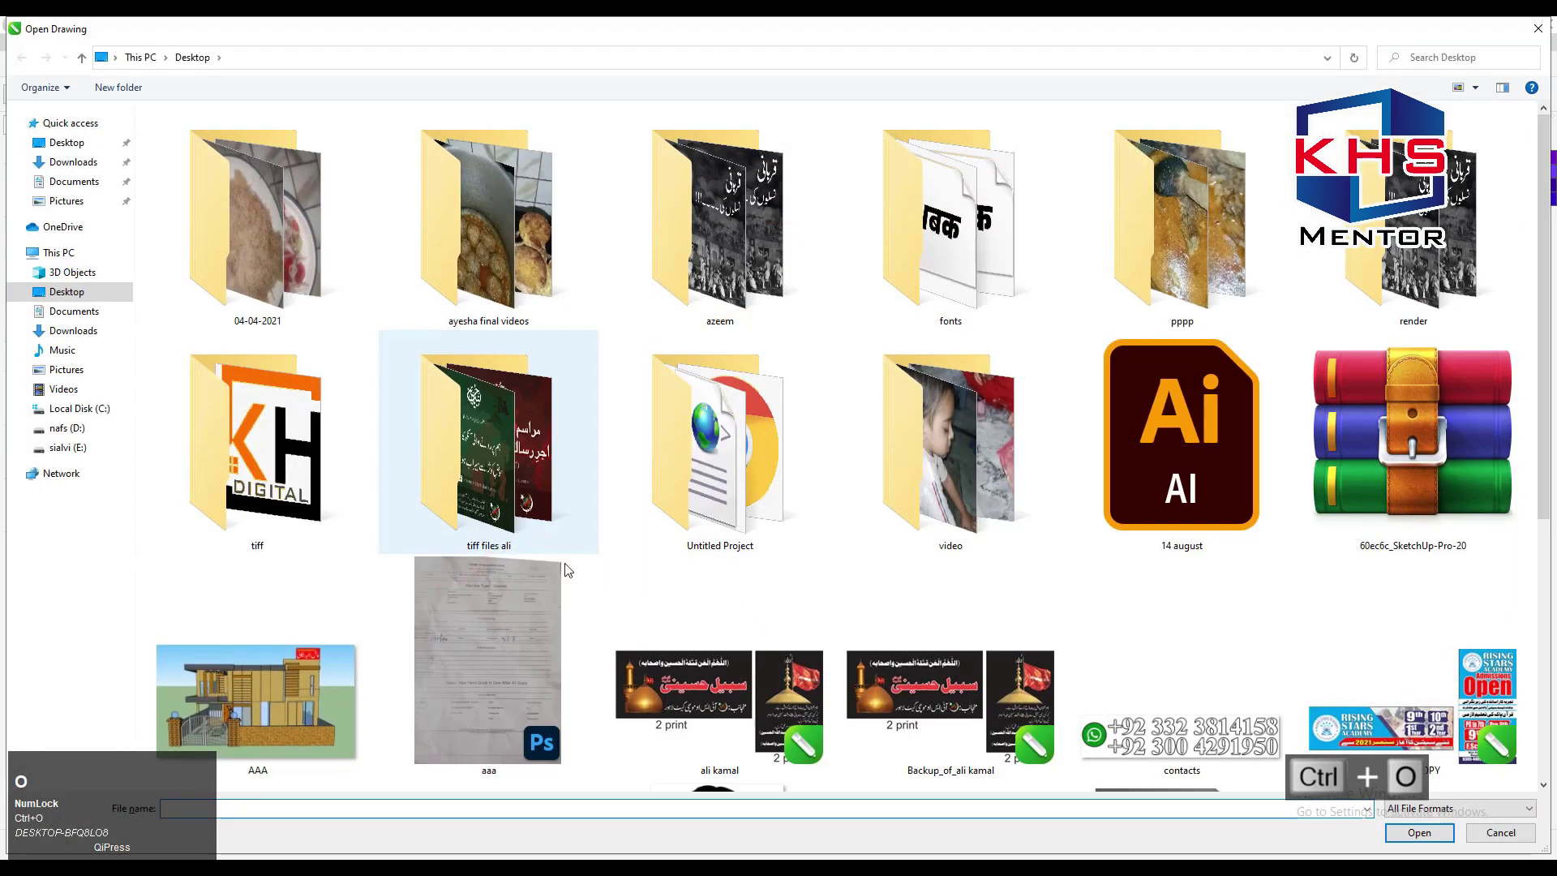
pyautogui.press('Escape')
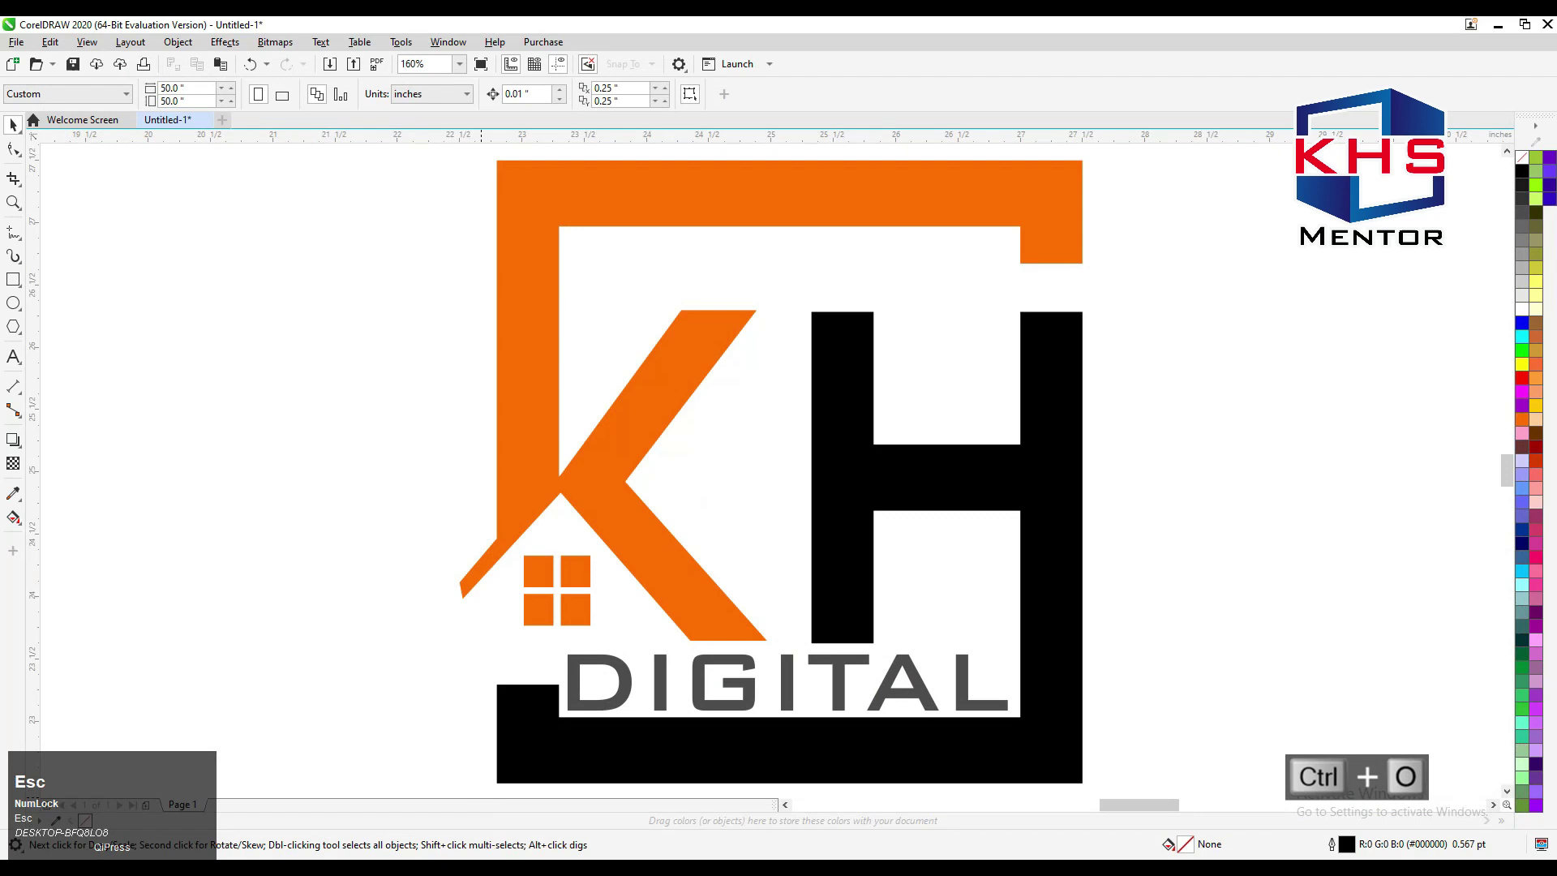
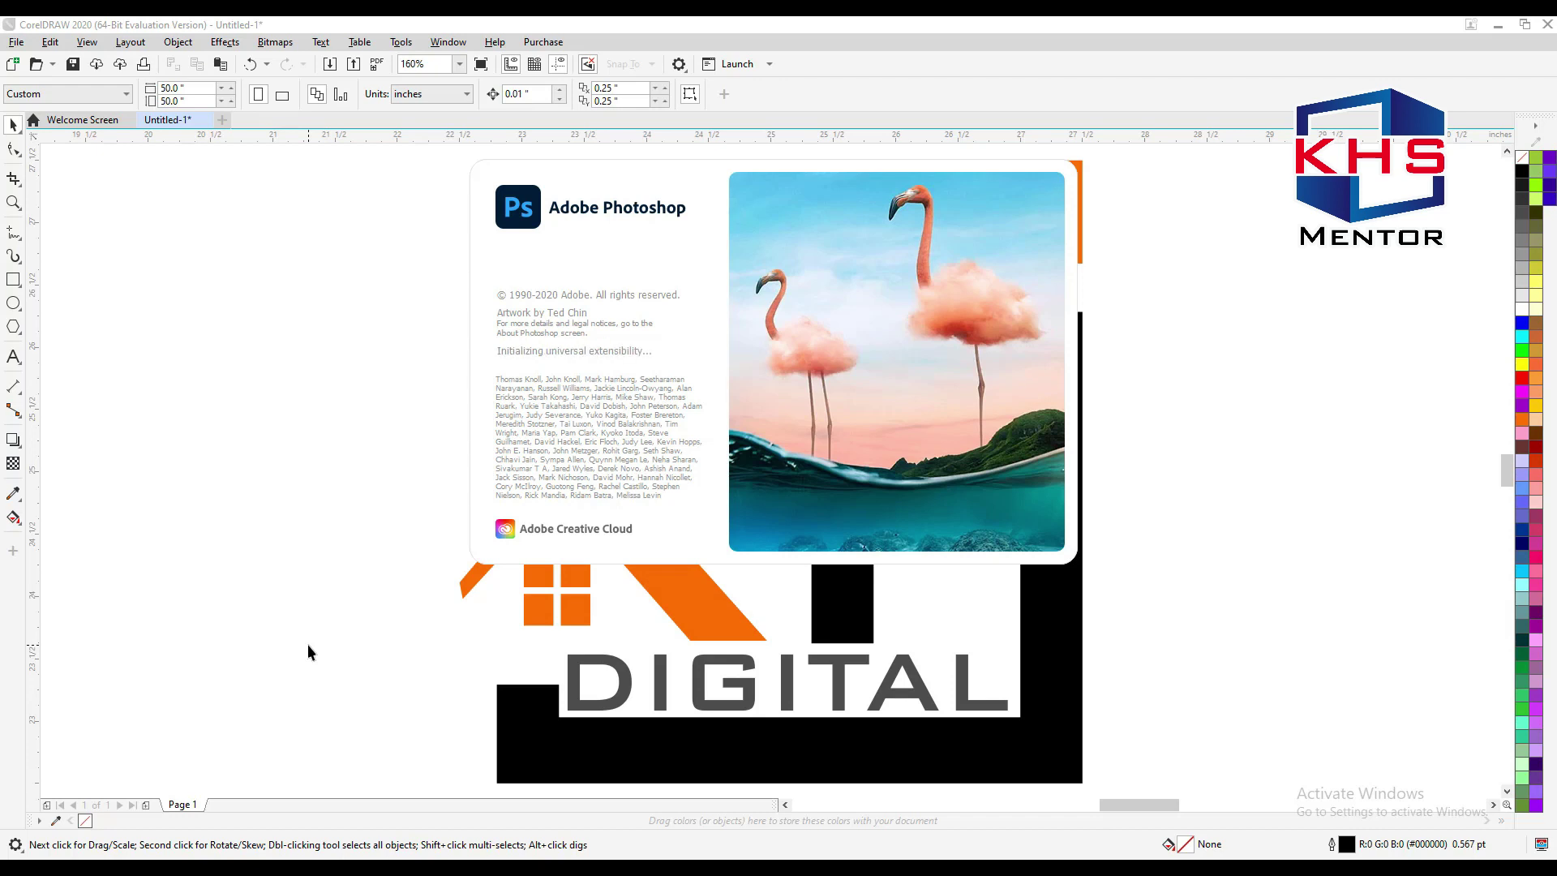
# Confirm a 60 × 60 inch, 72 ppi image size for China.tif and convert it to CMYK Color
pyautogui.click(250, 533)
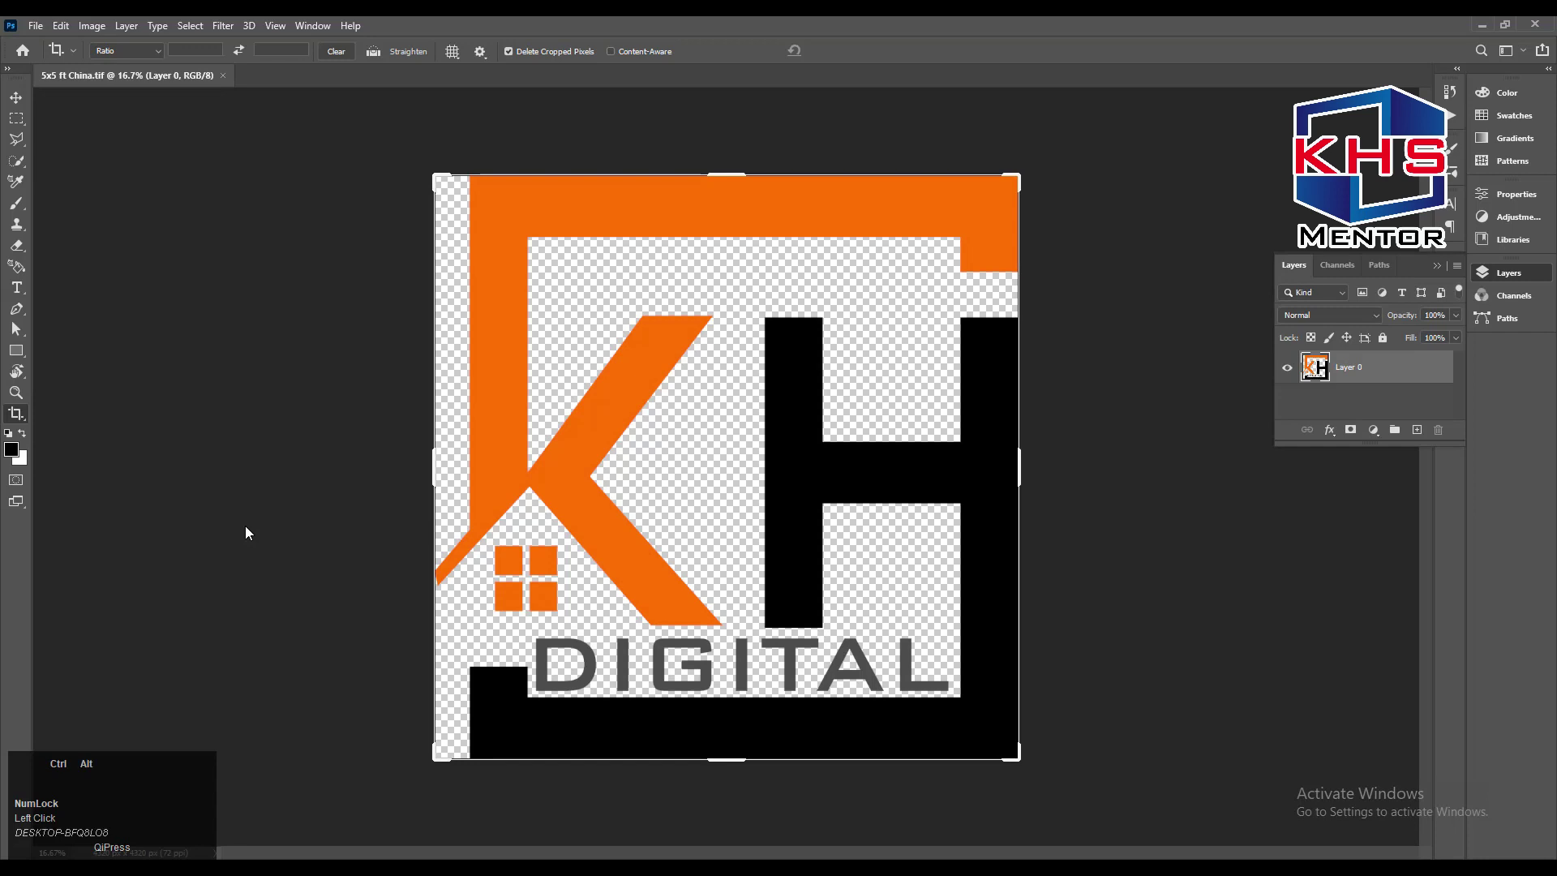
pyautogui.press('ctrl+alt+i')
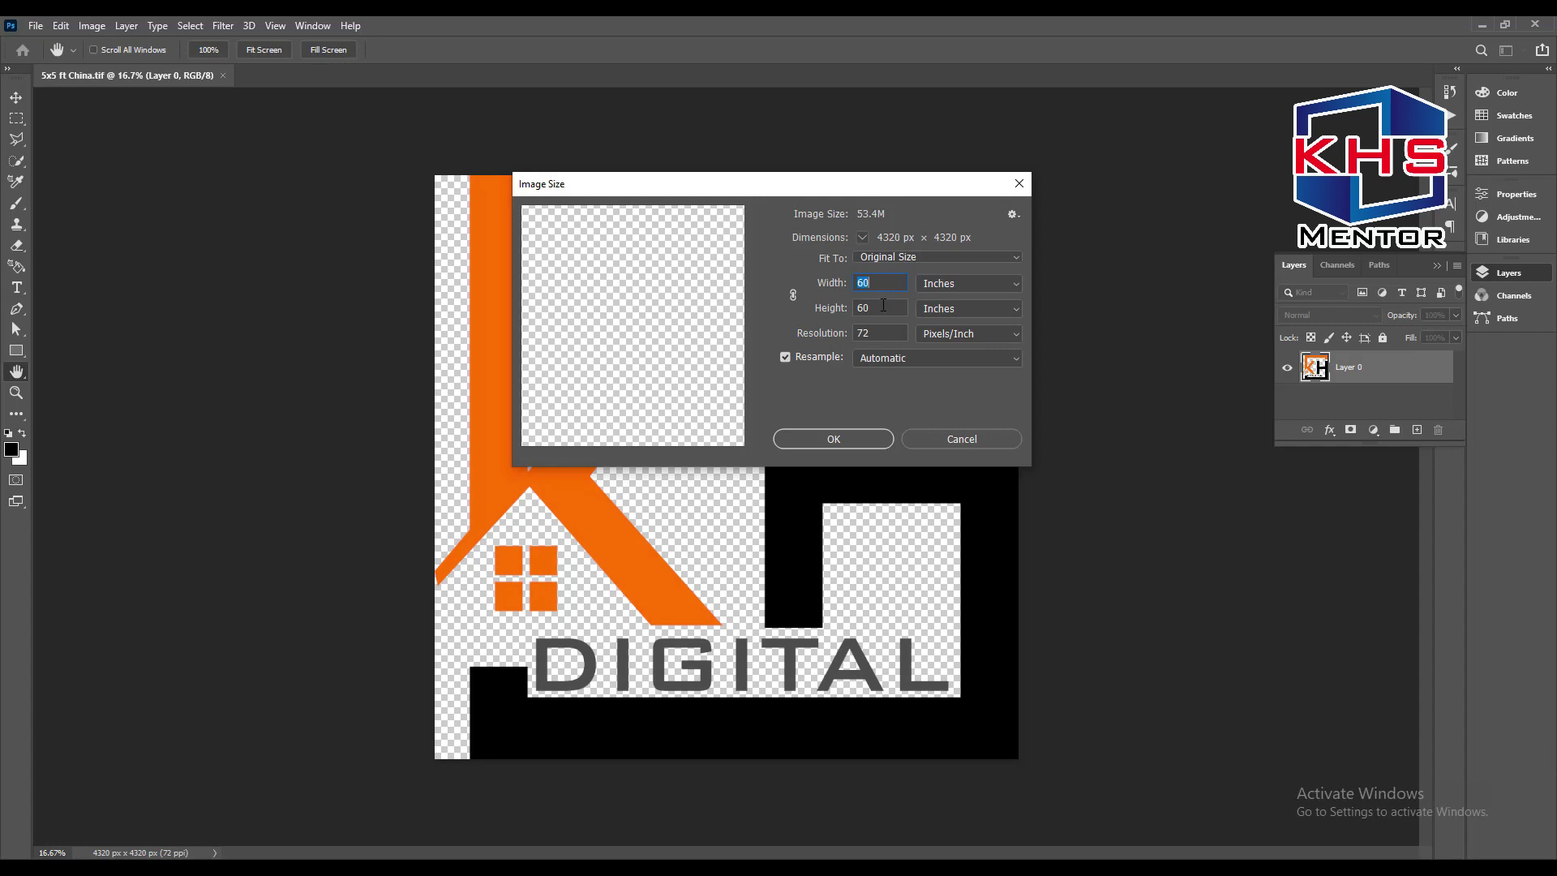
pyautogui.press('Escape')
pyautogui.press('alt+i')
pyautogui.write('mc')
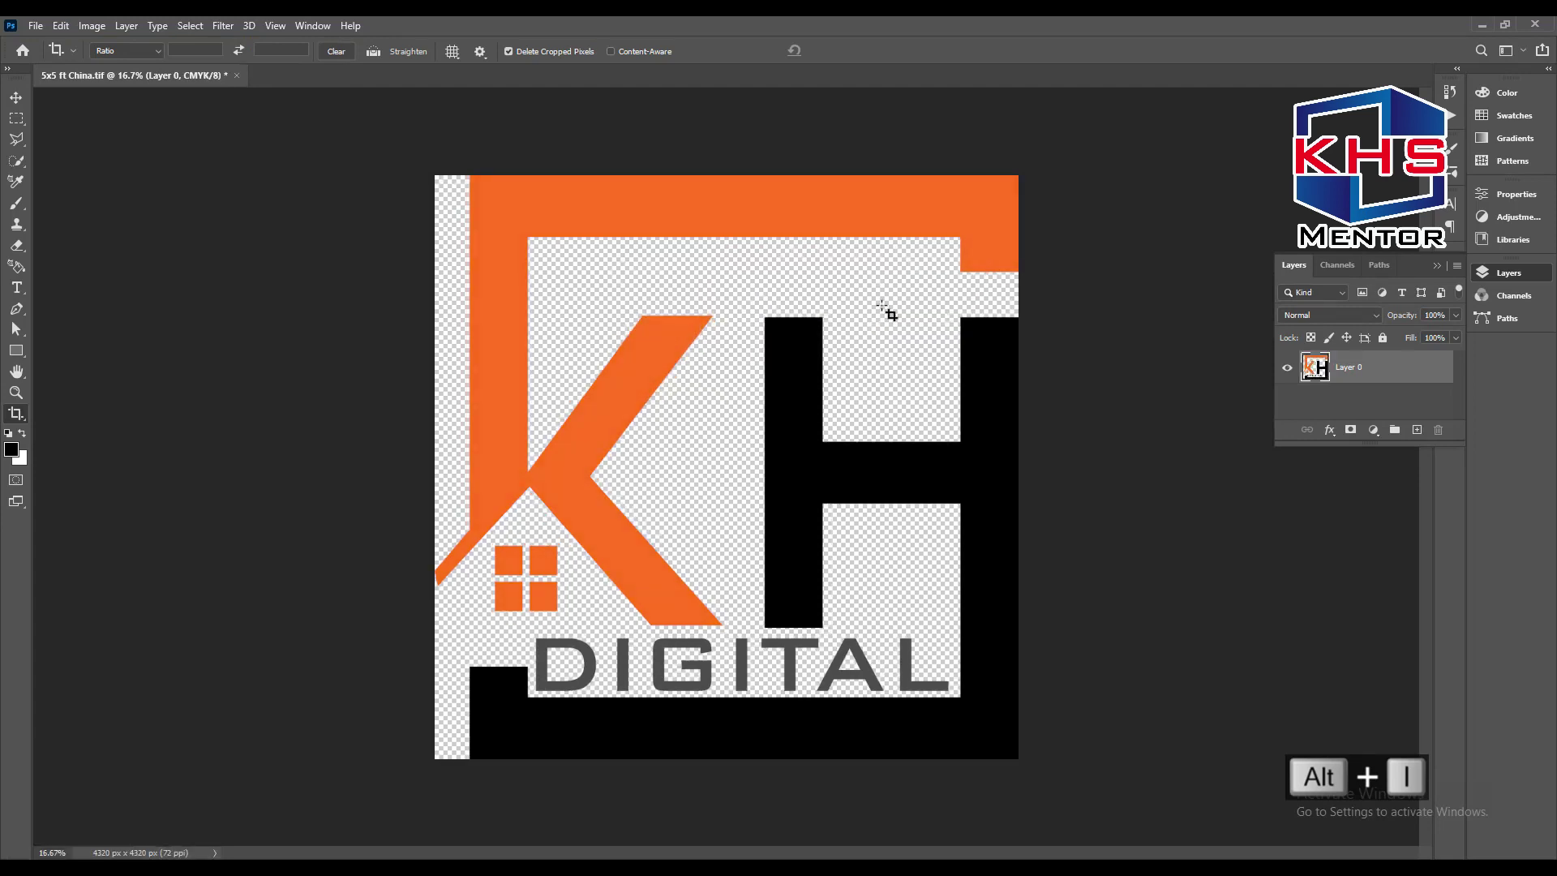
# Verify Image > Mode shows CMYK Color, then head to the Selective Color adjustment
pyautogui.press('alt+i')
pyautogui.press('m')
pyautogui.press('Down')
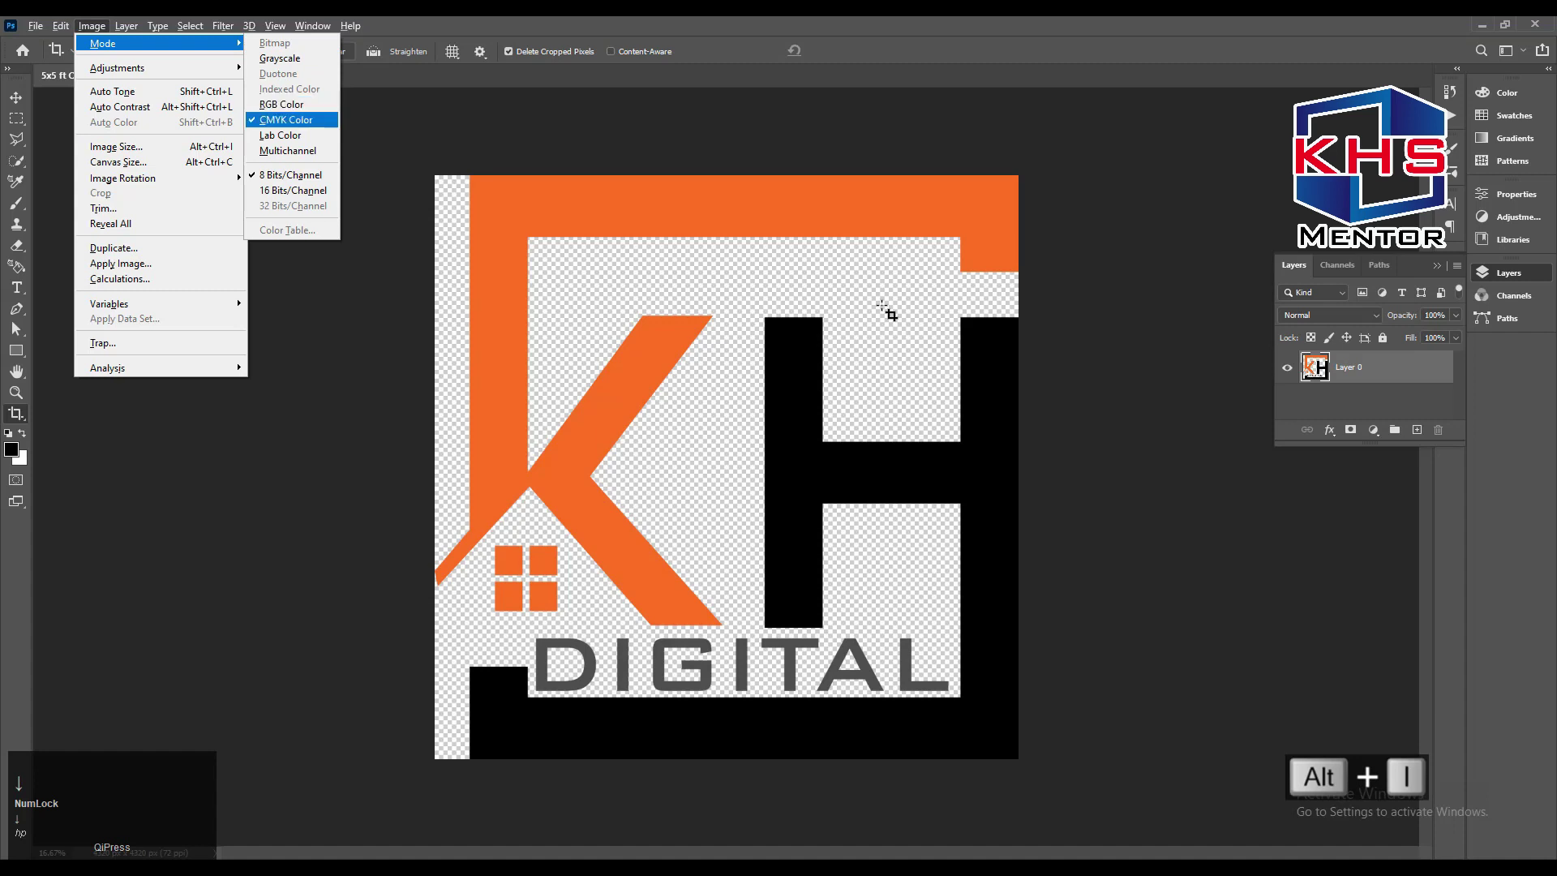
pyautogui.press('Escape')
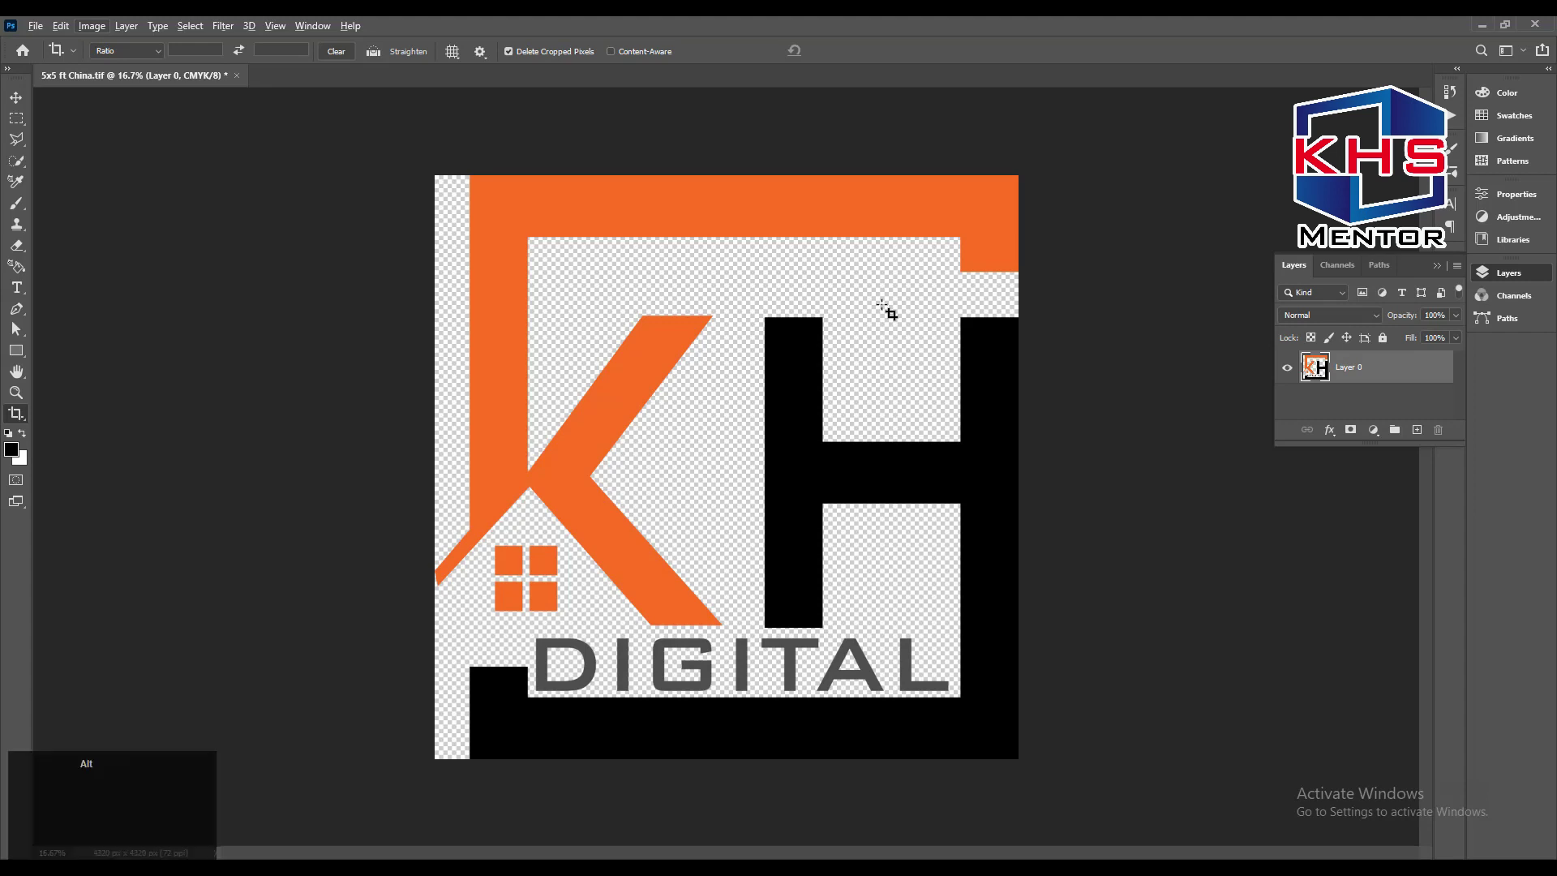
pyautogui.press('alt+i')
# In Selective Color, pick the Blacks range and boost its magenta and yellow ink amounts
pyautogui.write('as')
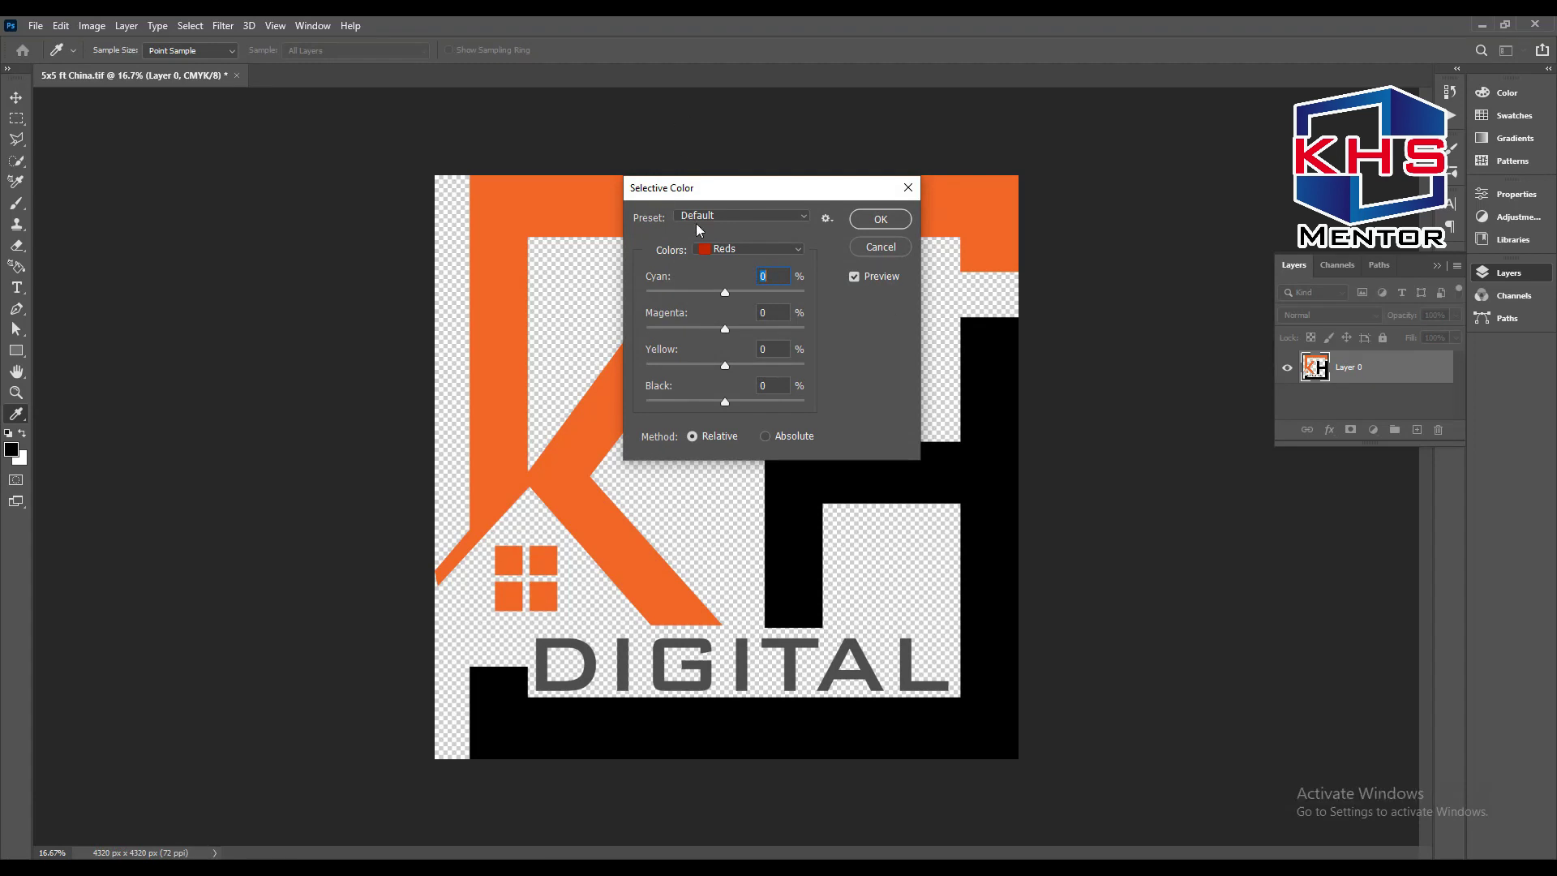
pyautogui.click(741, 261)
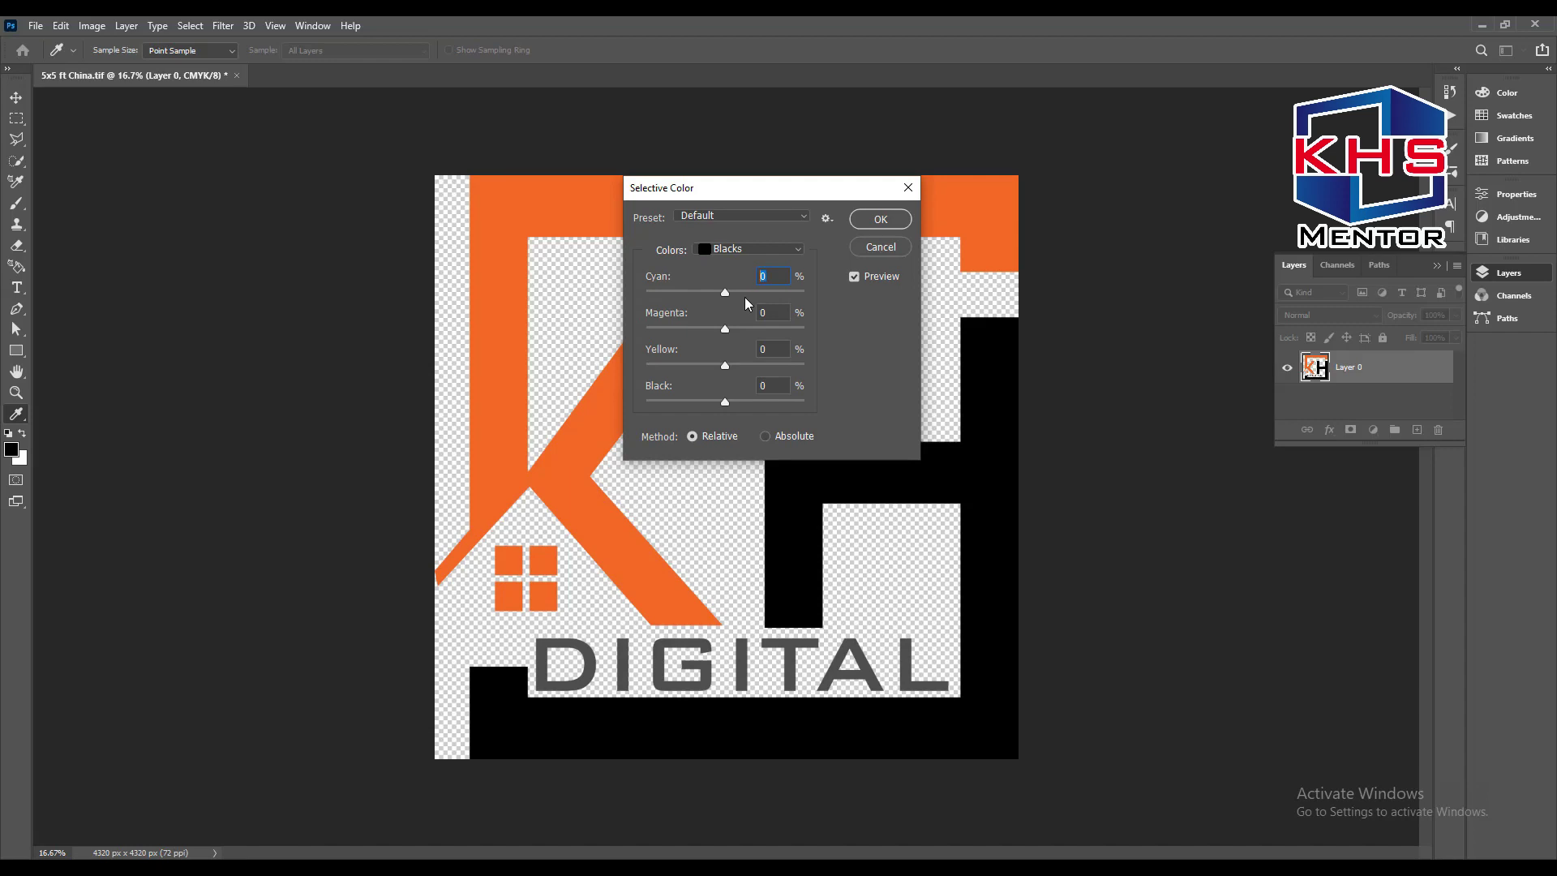
pyautogui.press('Tab')
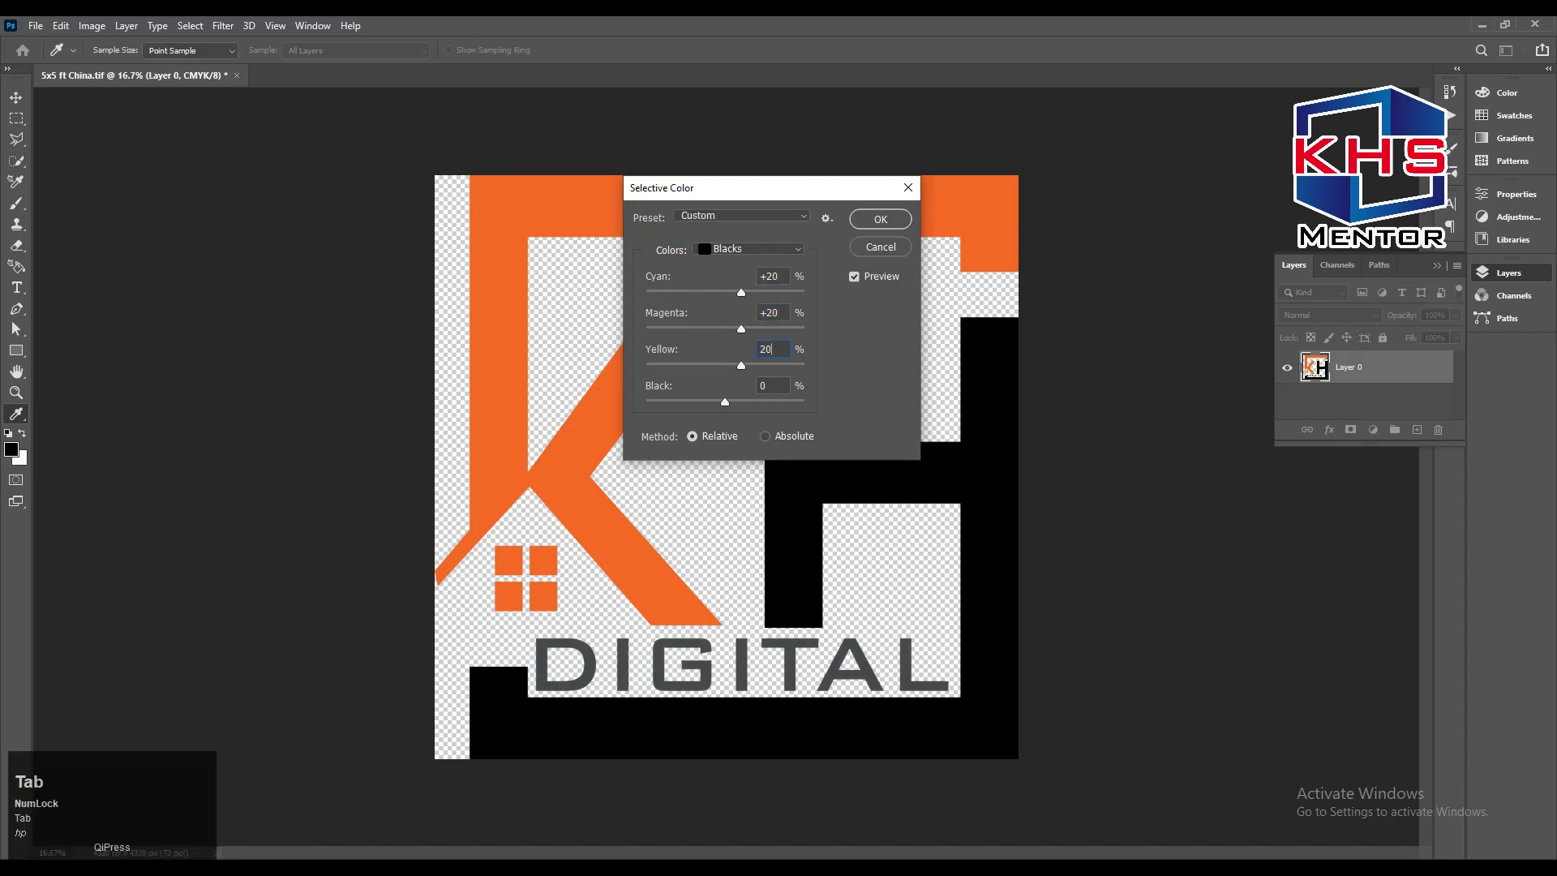
pyautogui.write('hjt')
pyautogui.press('shift+Tab')
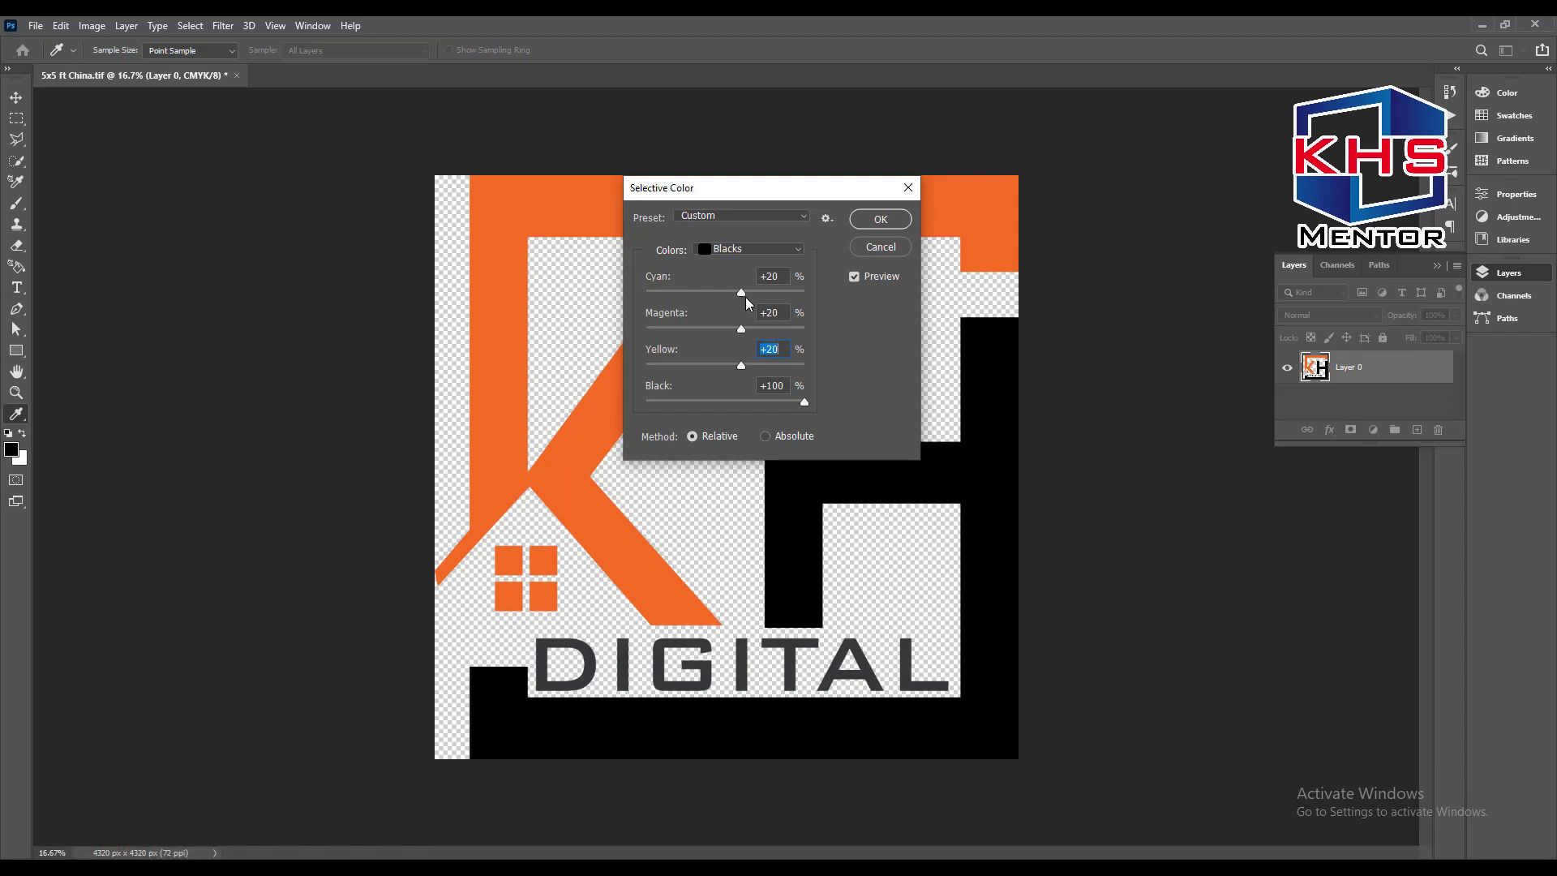
pyautogui.press('shift+Tab')
pyautogui.press('Tab')
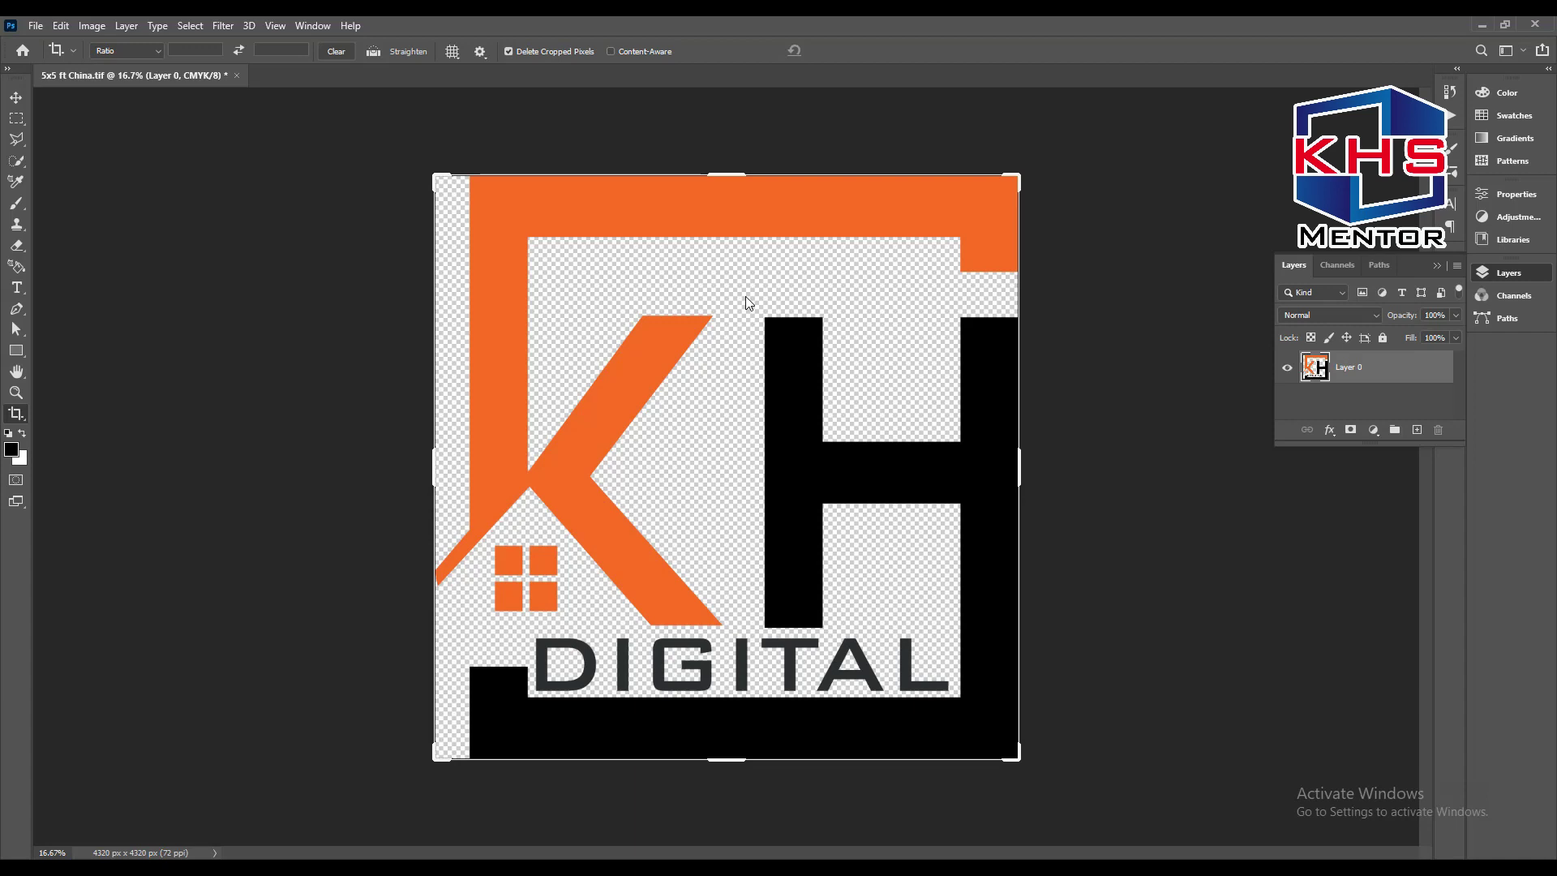
# Save the Illustrator logo artwork as logo.ai in the Desktop tiff folder, accepting the AI options
pyautogui.press('F9')
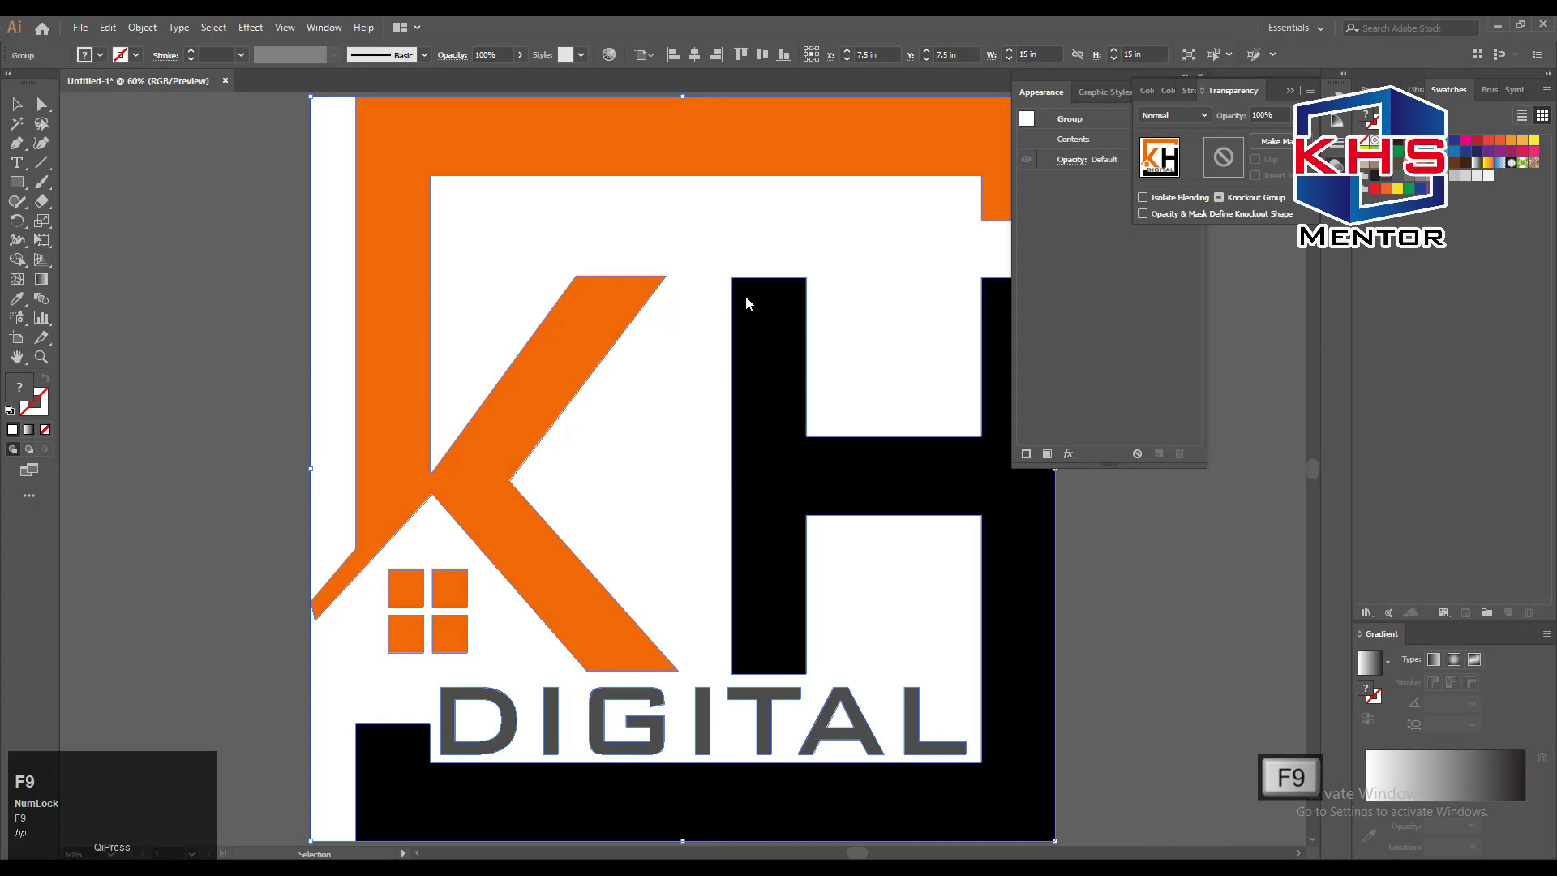
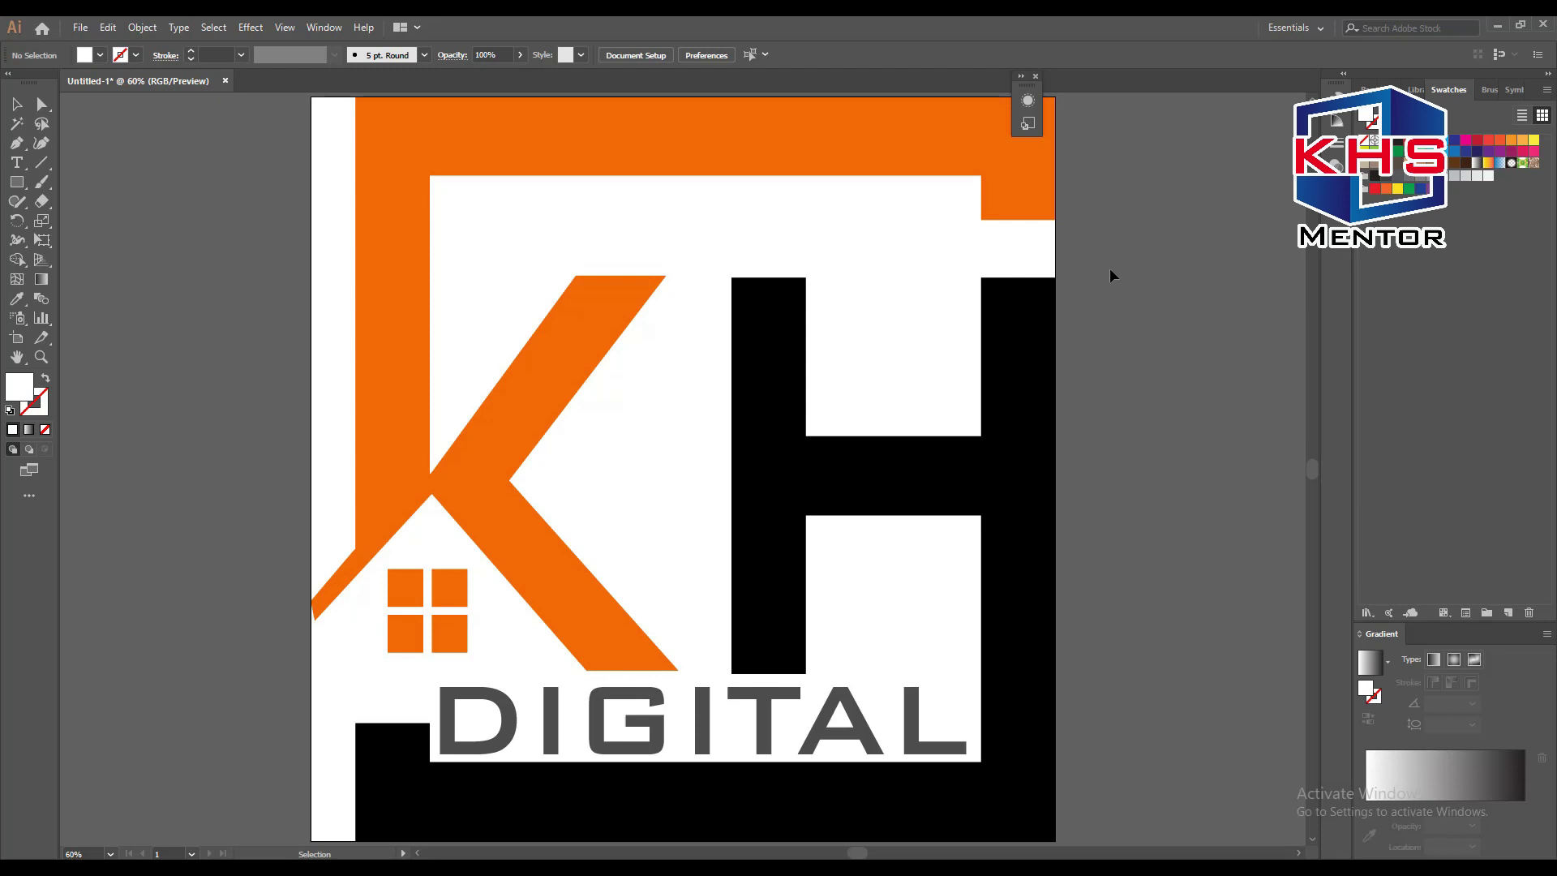
pyautogui.press('ctrl+s')
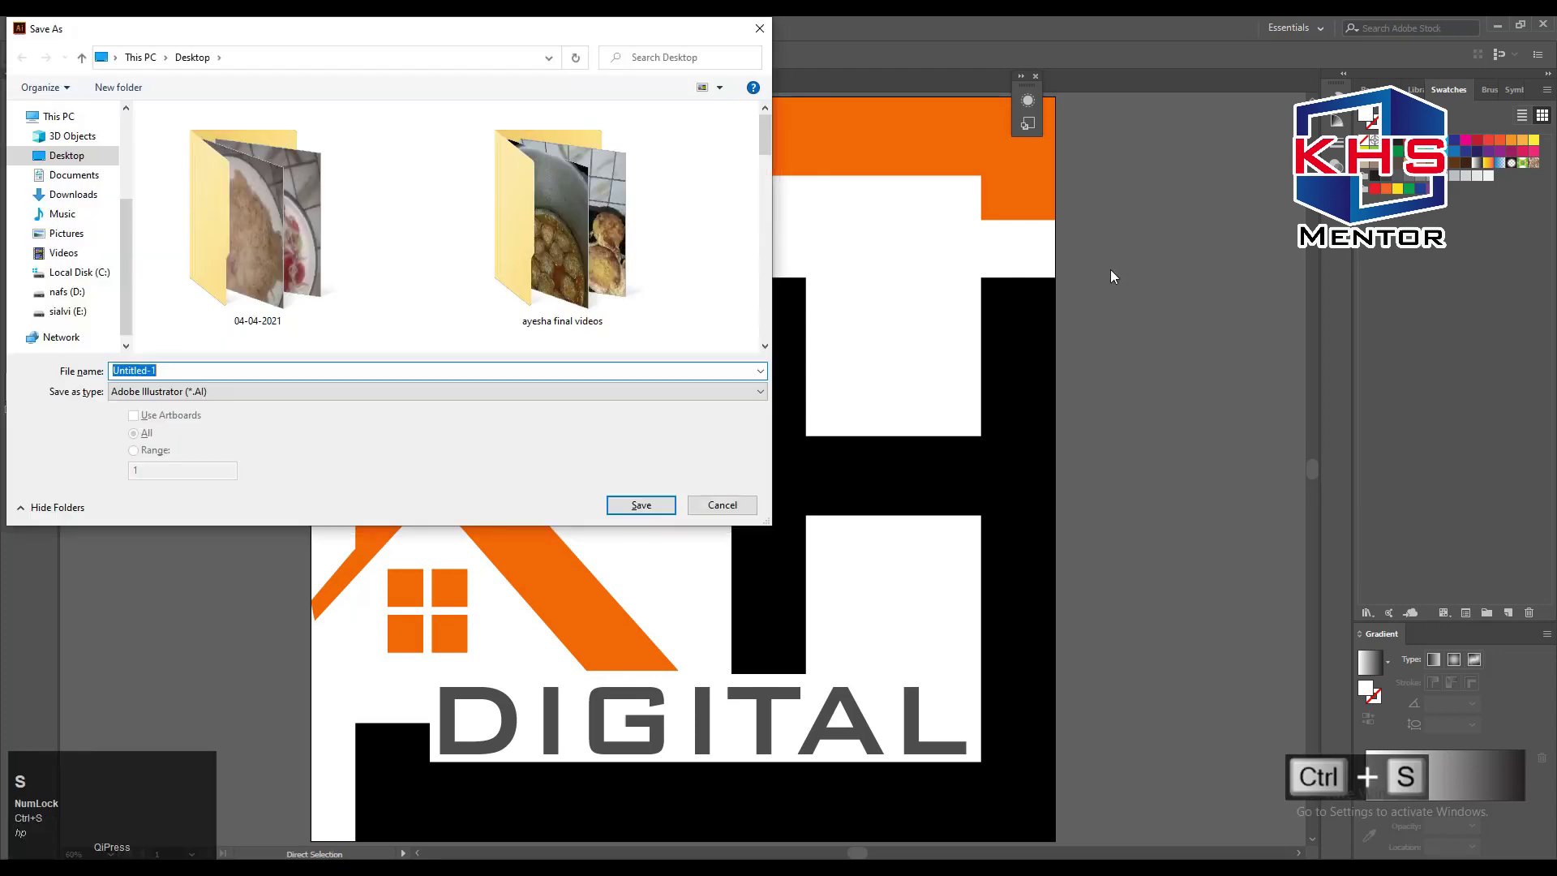
pyautogui.click(526, 27)
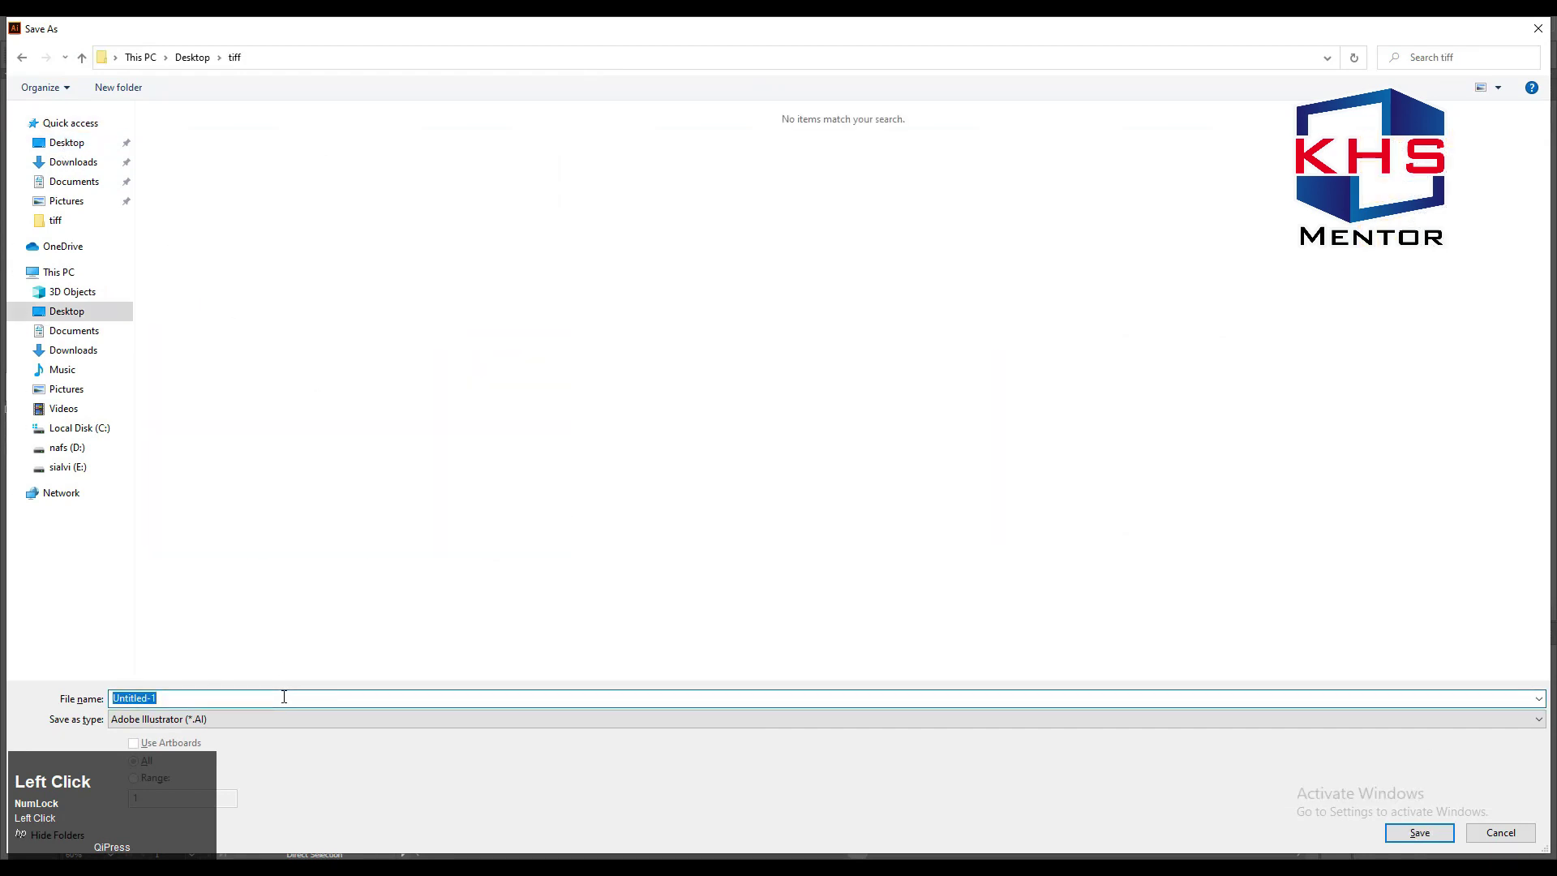
pyautogui.write('log')
pyautogui.press('Return')
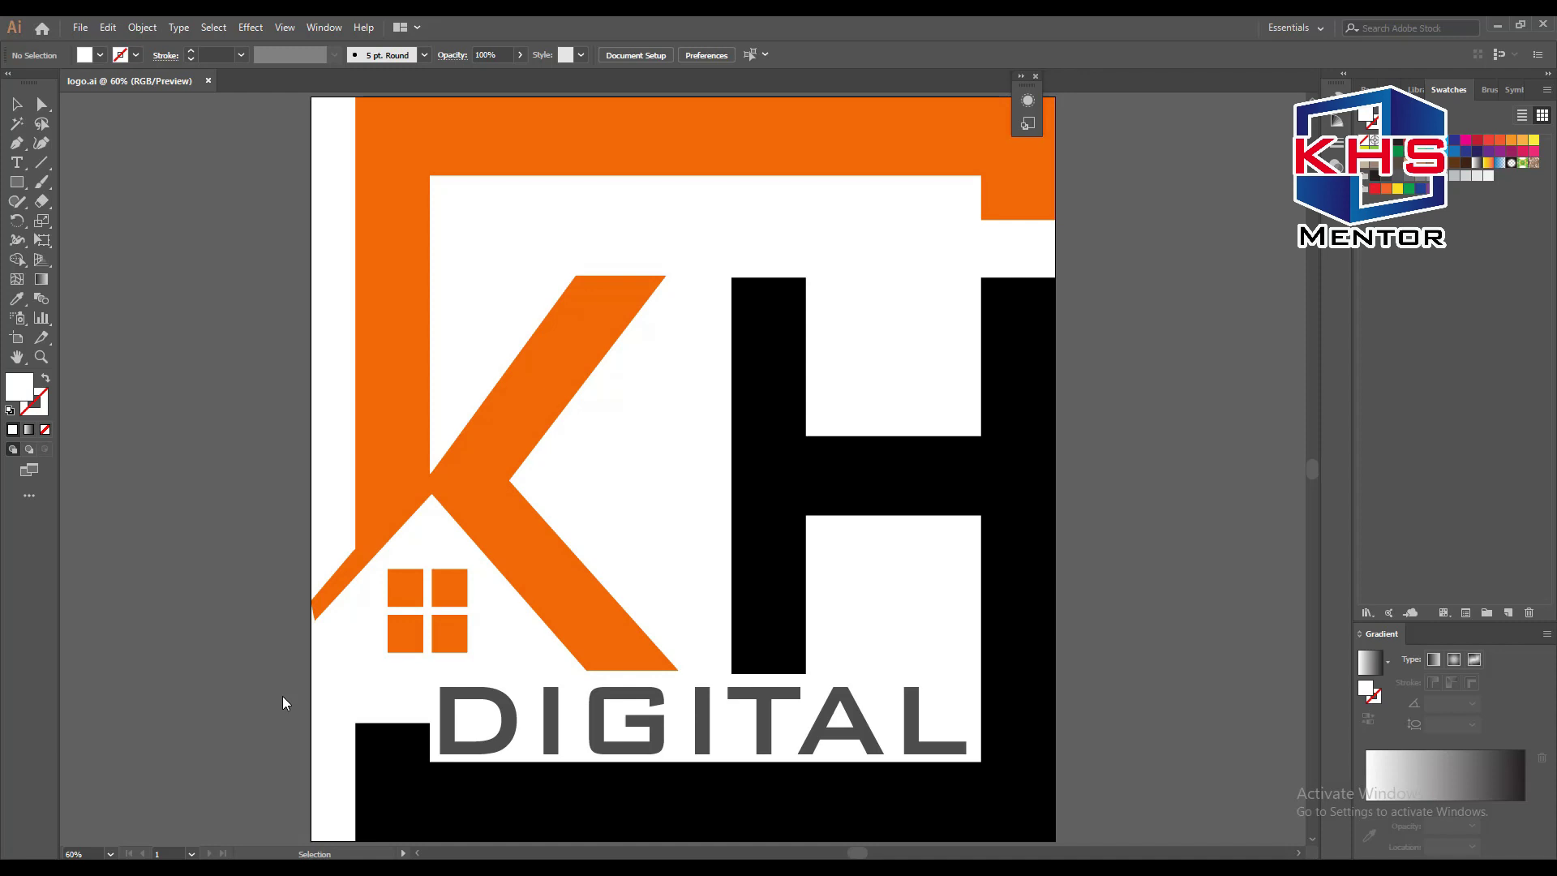
pyautogui.press('Return')
# Open logo.ai in Photoshop and set Import PDF to 60 × 60 inches, 72 ppi, CMYK Color
pyautogui.press('alt+Tab')
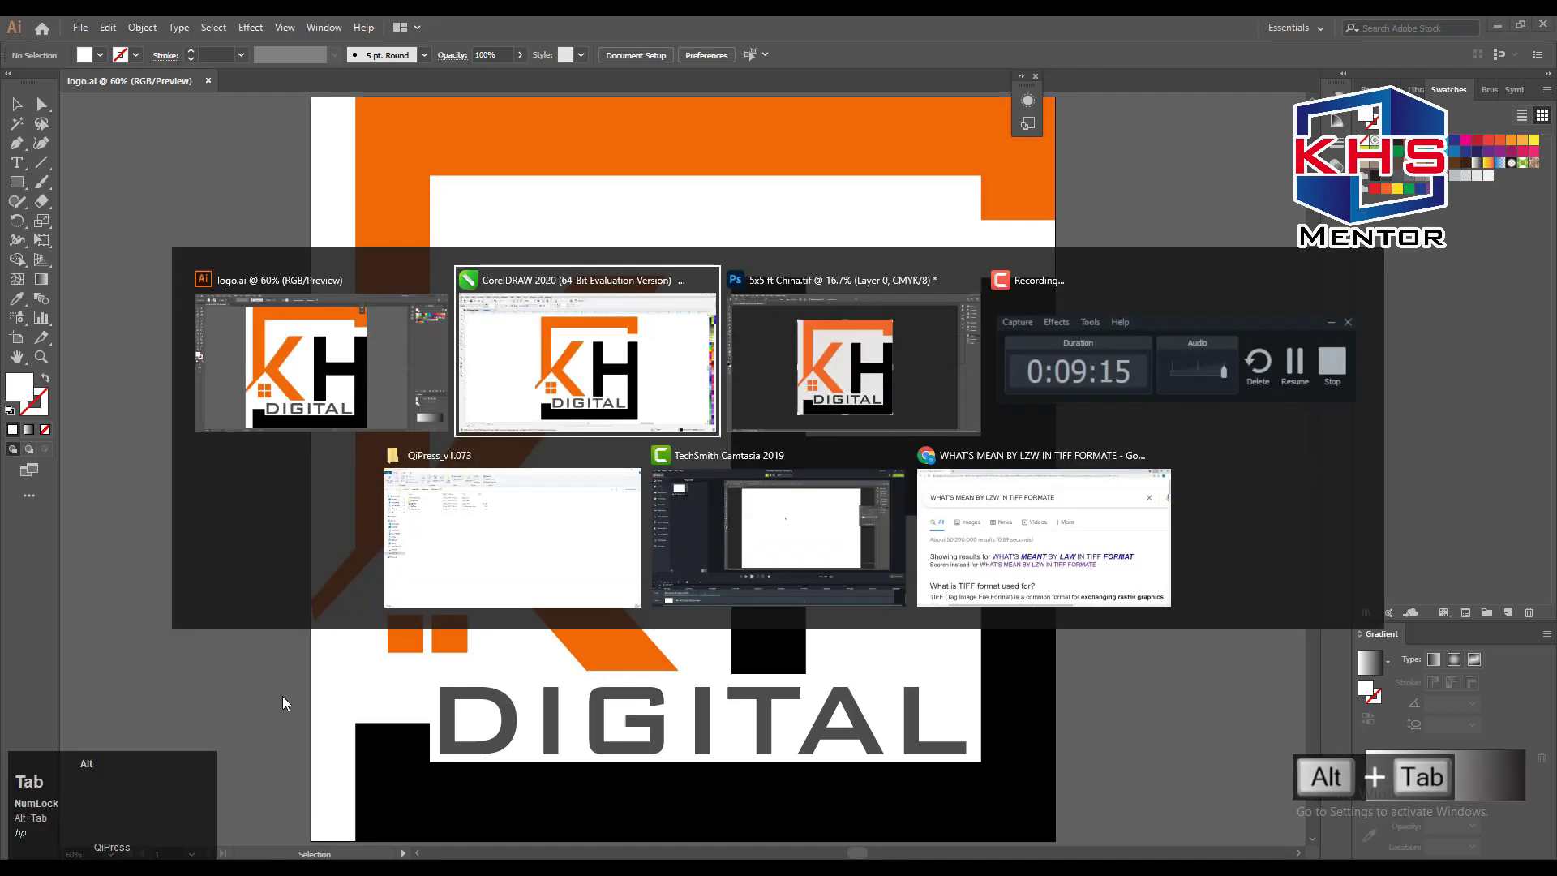
pyautogui.press('ctrl+o')
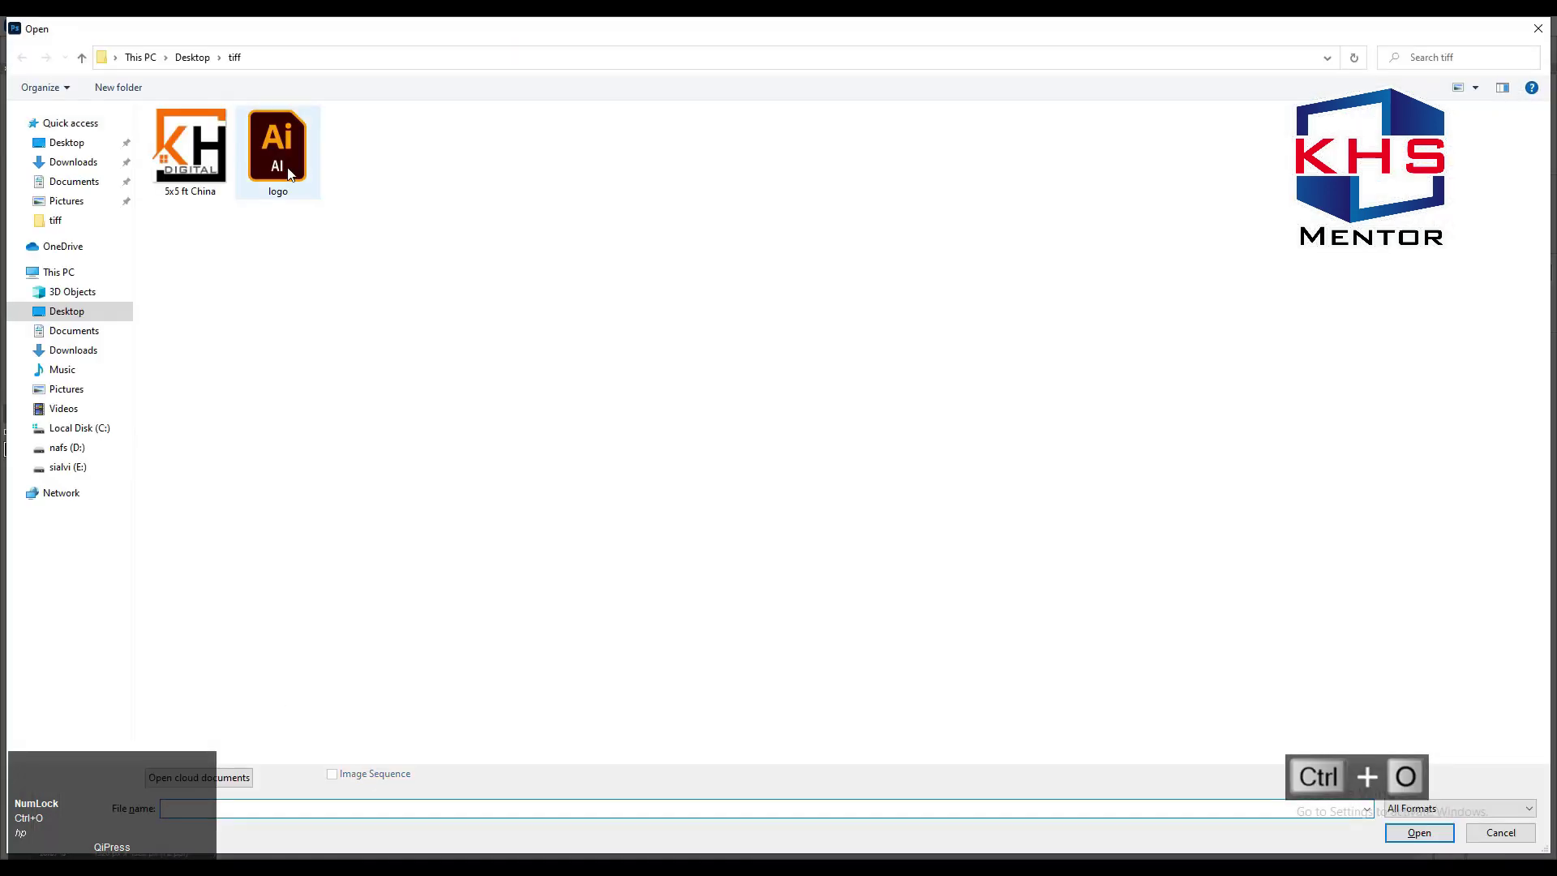
pyautogui.click(292, 175)
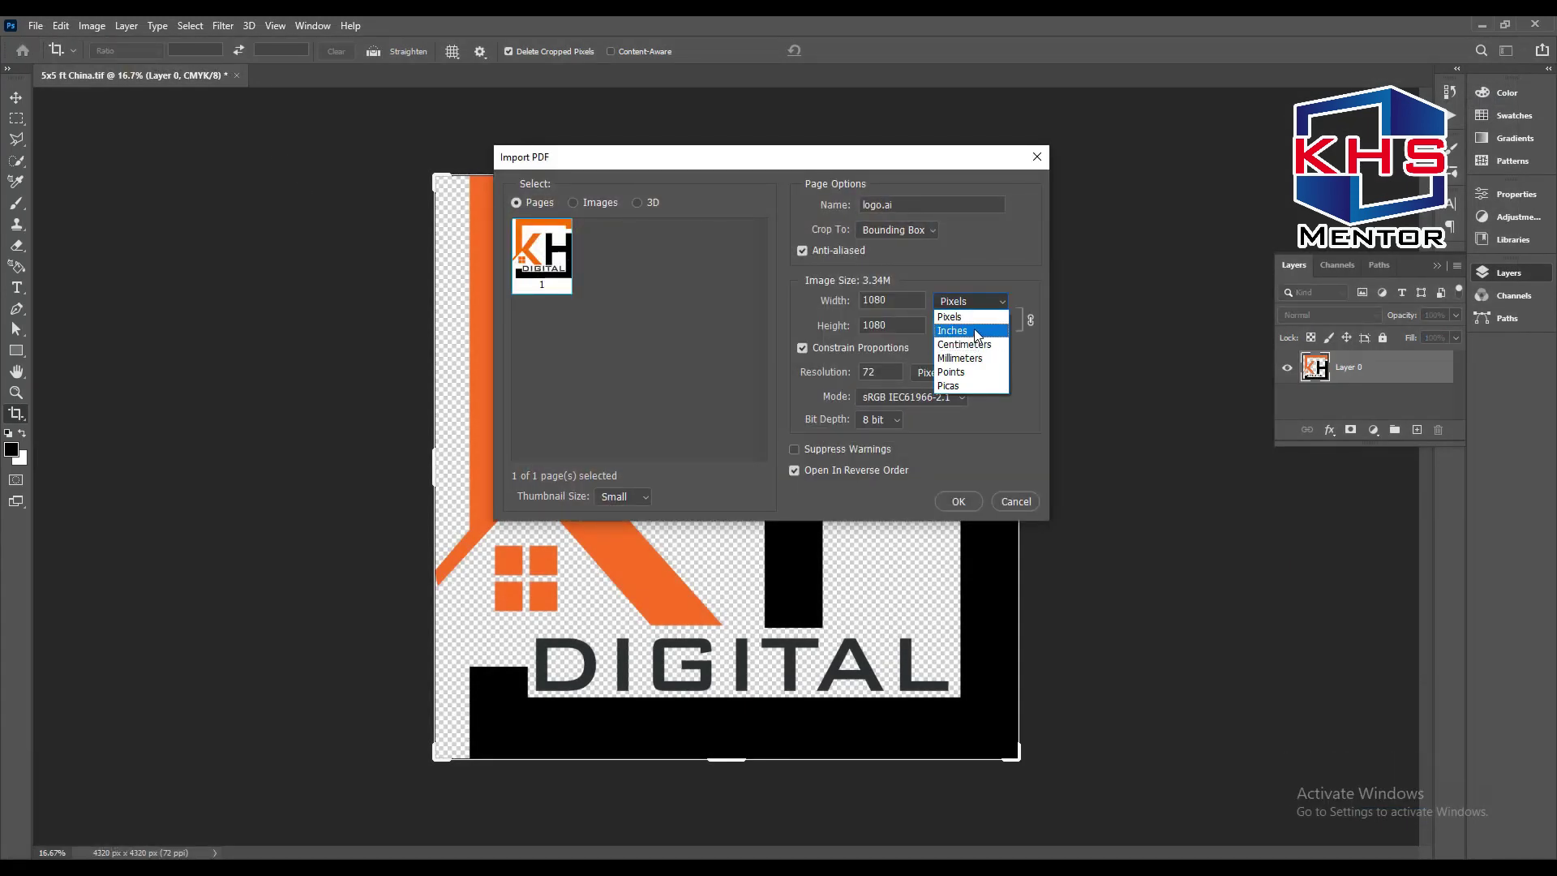
pyautogui.click(981, 334)
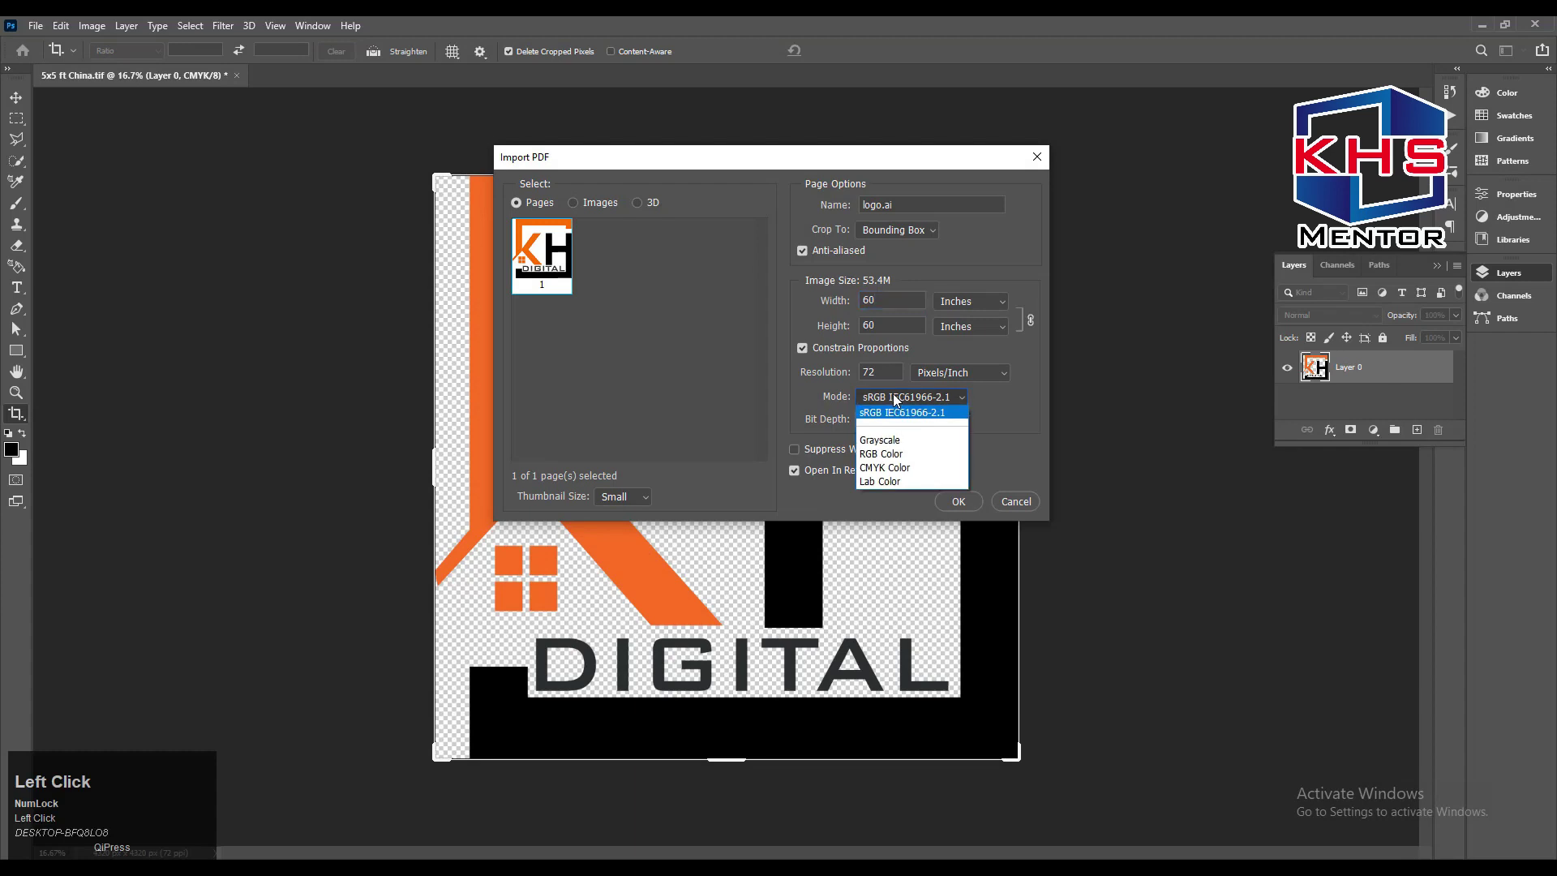
pyautogui.doubleClick(907, 472)
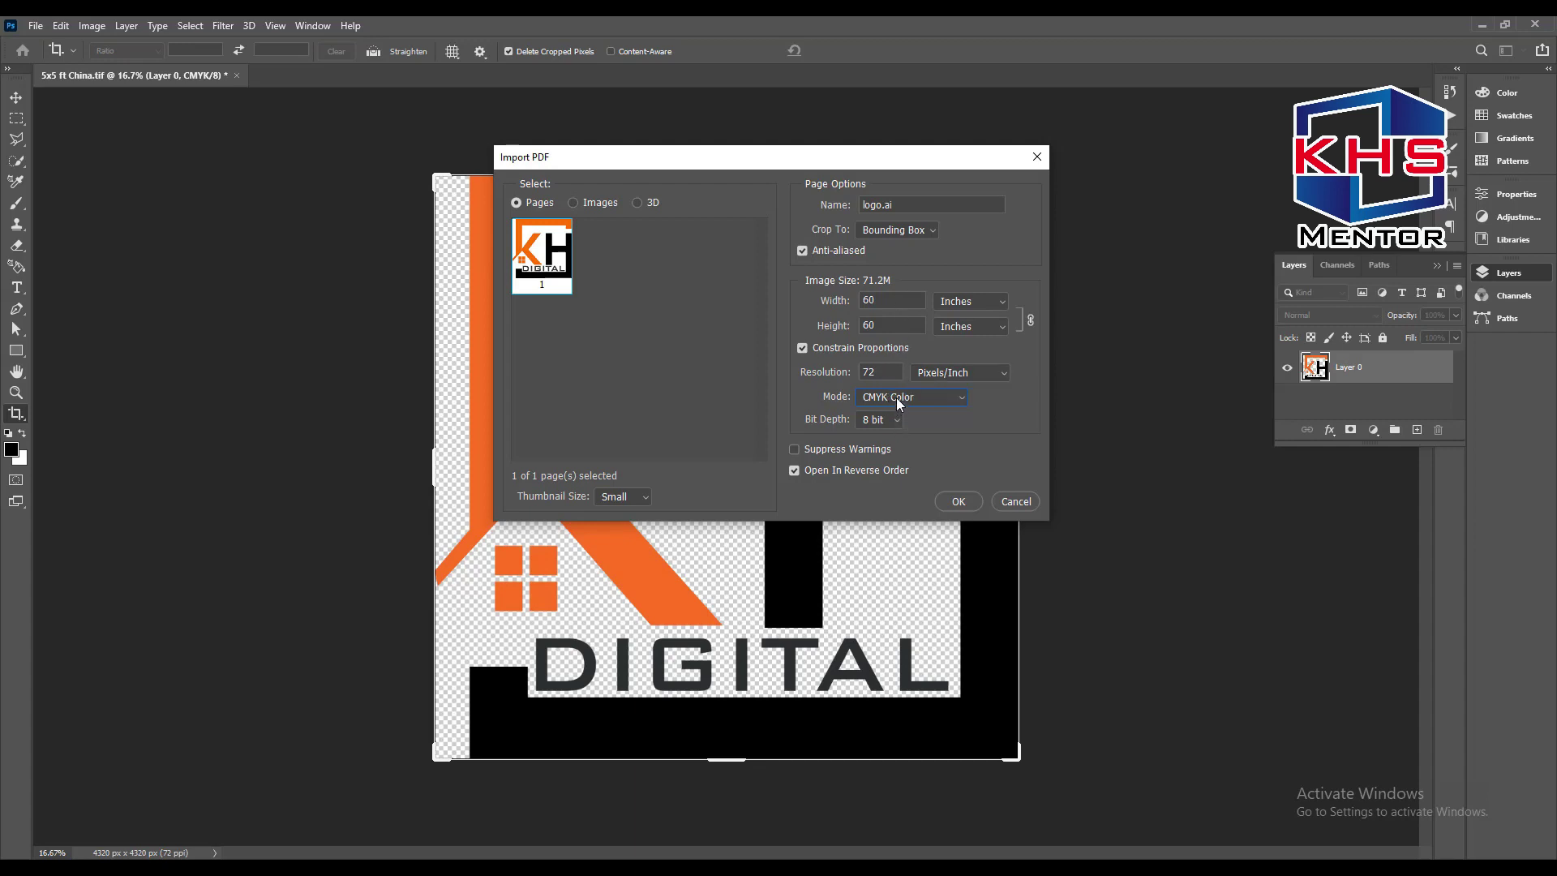
# Import logo.ai in CMYK and start a Selective Color adjustment on Blacks with +50 cyan and magenta
pyautogui.click(901, 405)
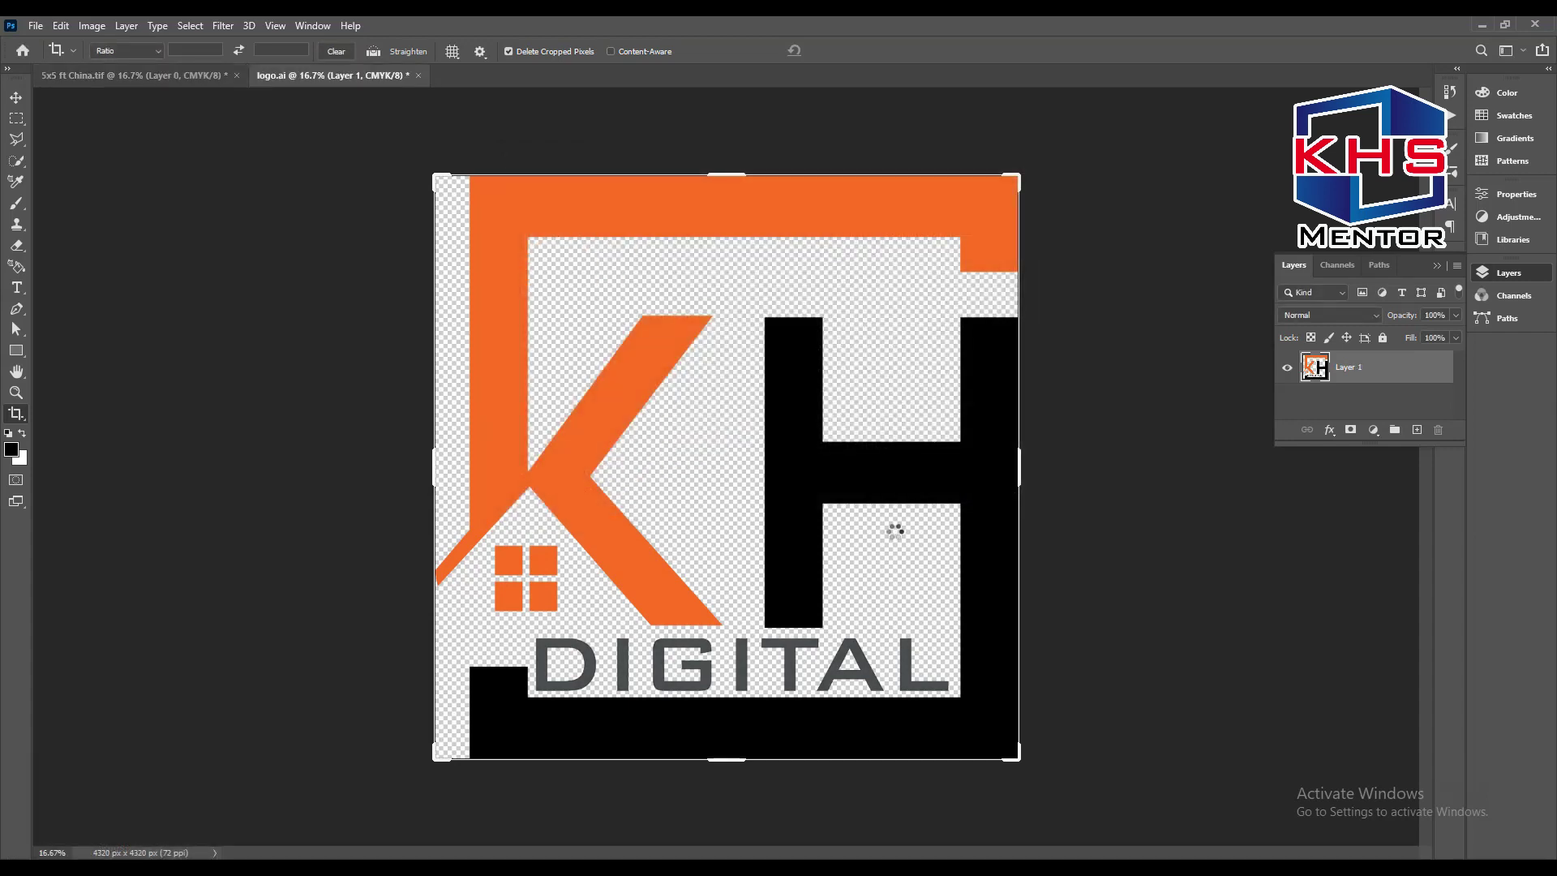
pyautogui.press('ctrl+Tab')
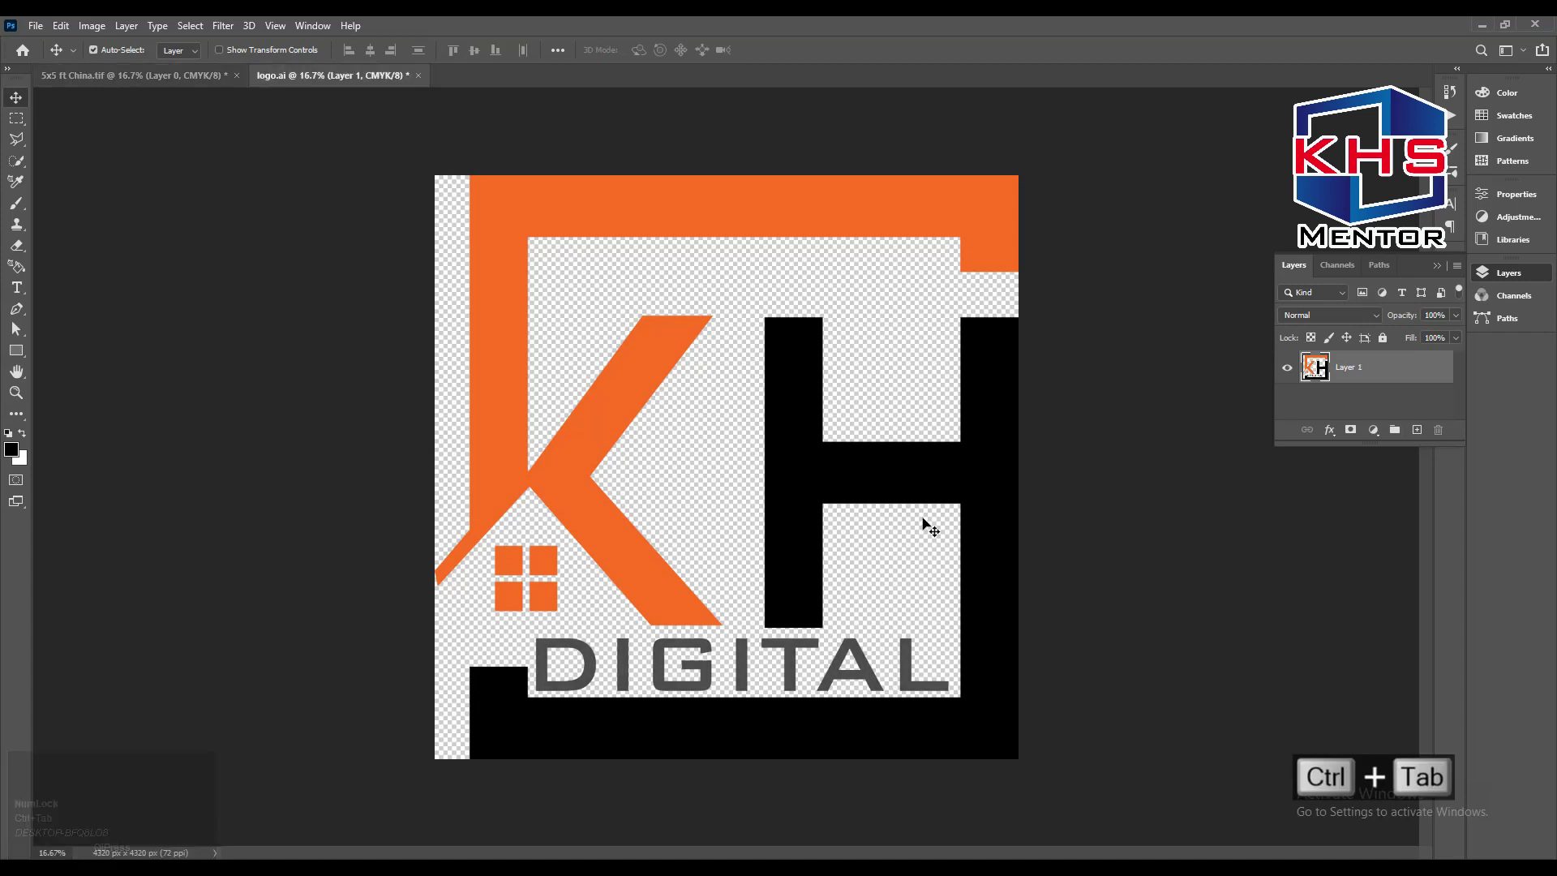
pyautogui.press('alt+i')
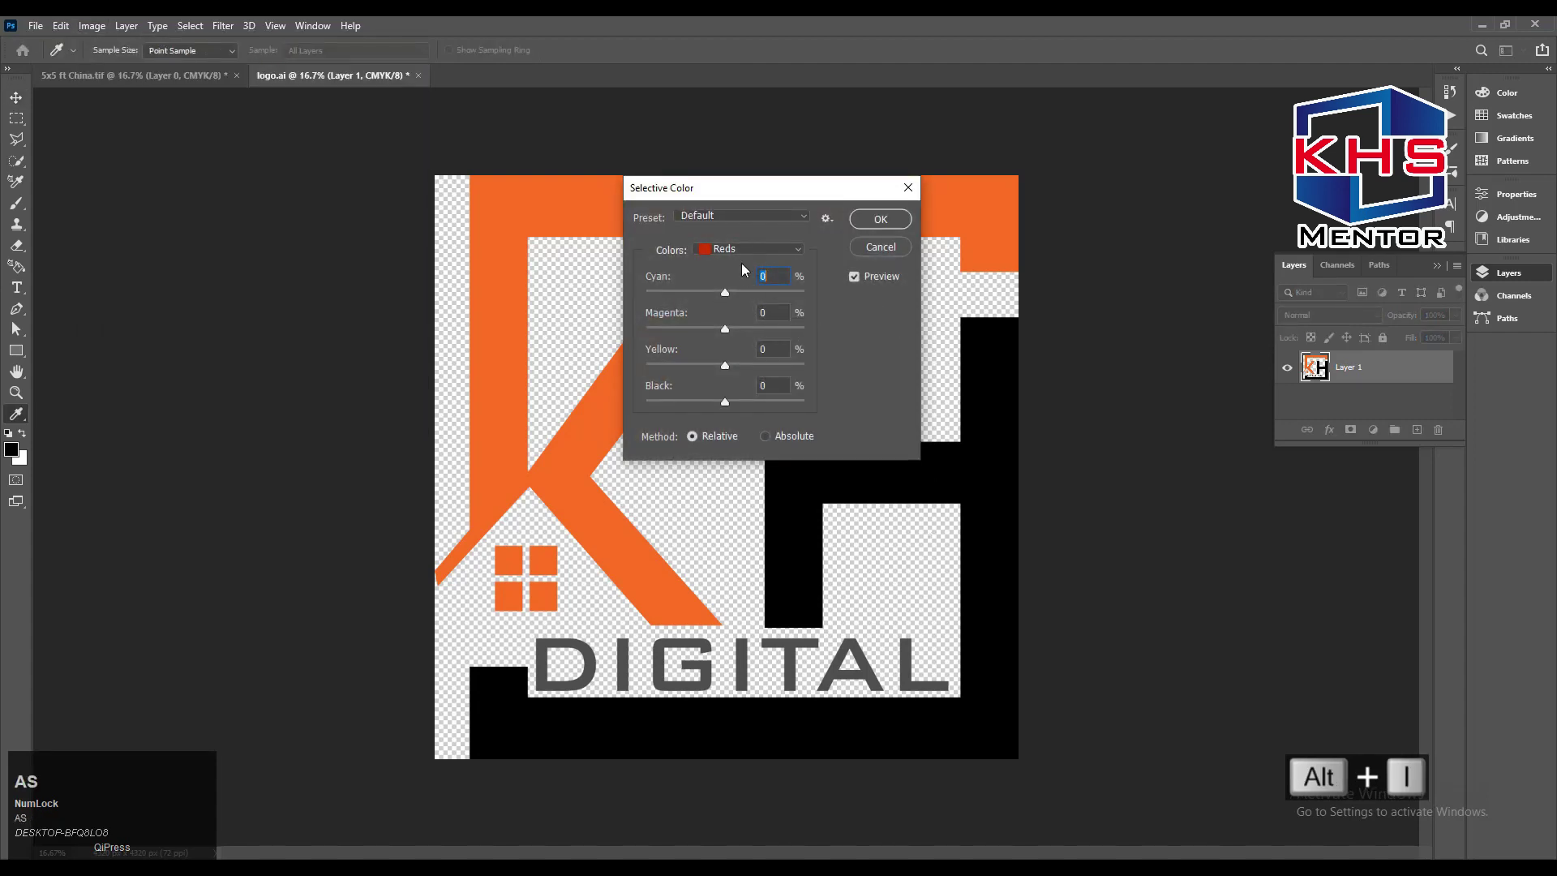
pyautogui.click(754, 256)
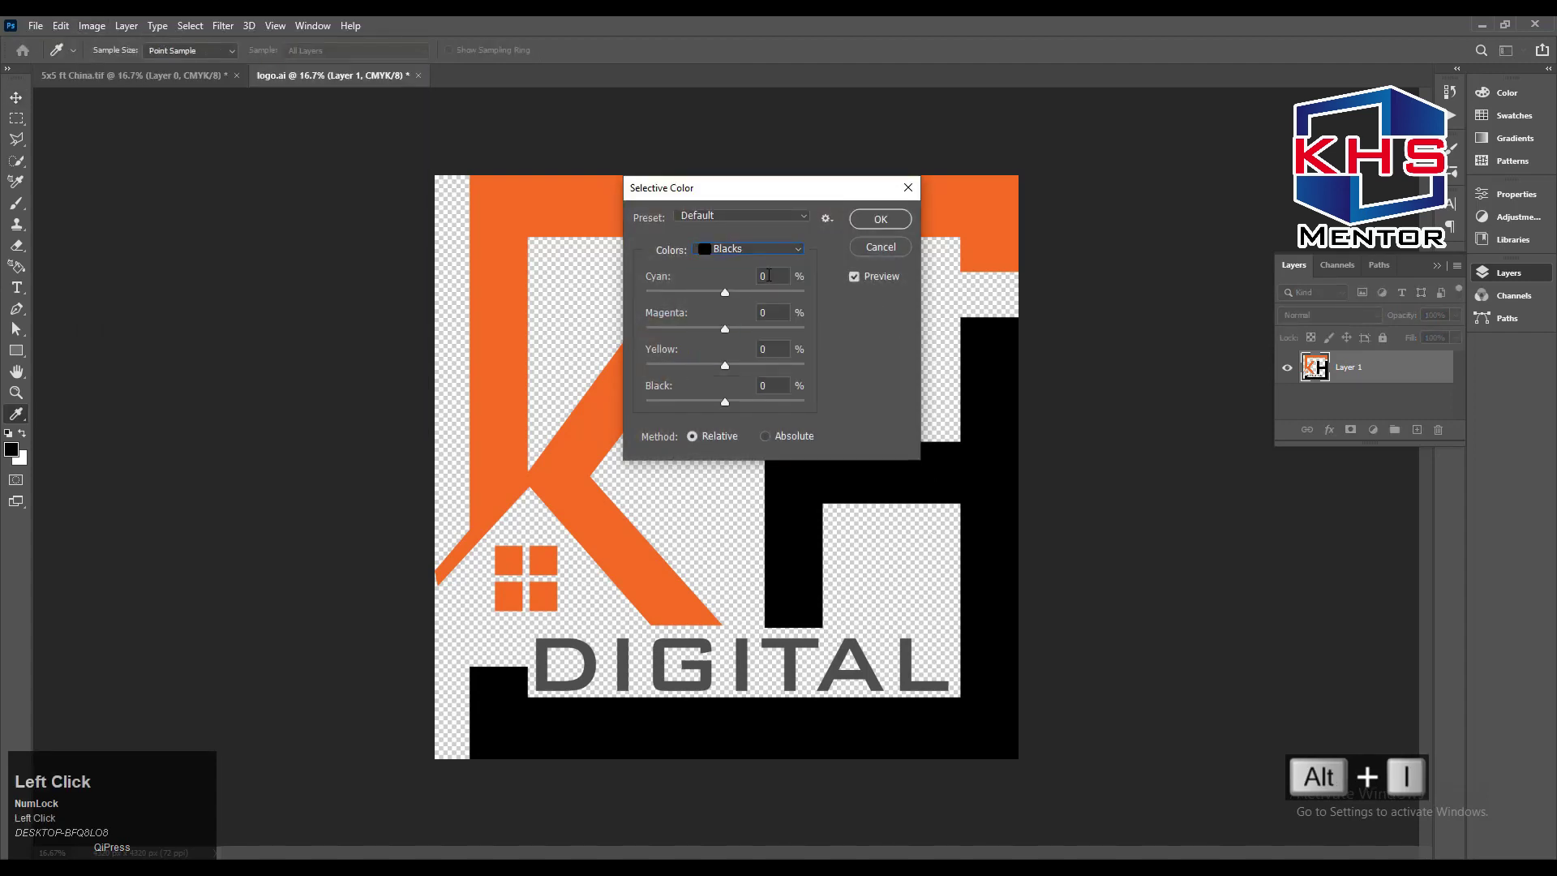
pyautogui.press('Tab')
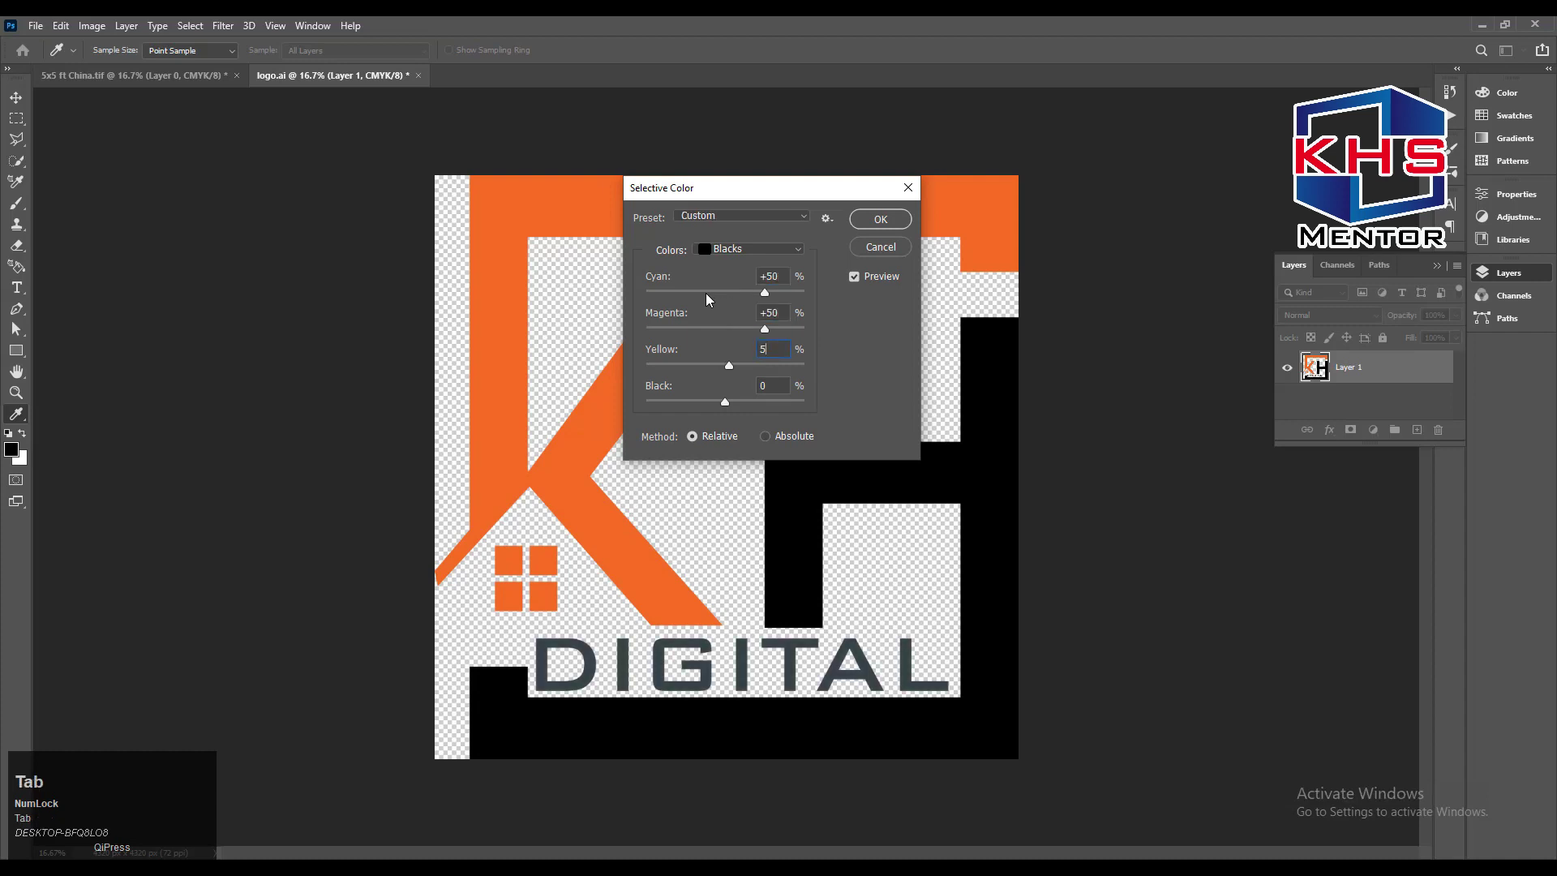